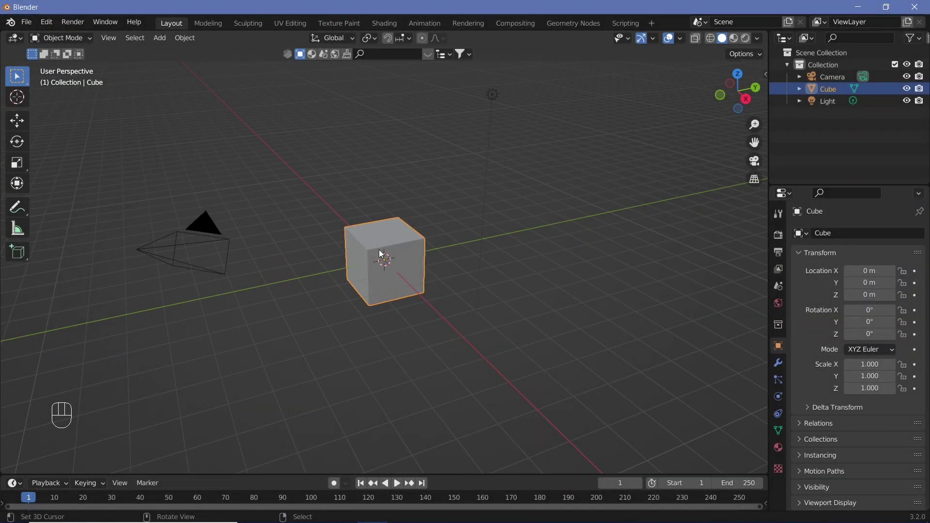
Delete the default cube and view the remaining camera and light from top orthographic.
{"action": "key", "text": "x"}
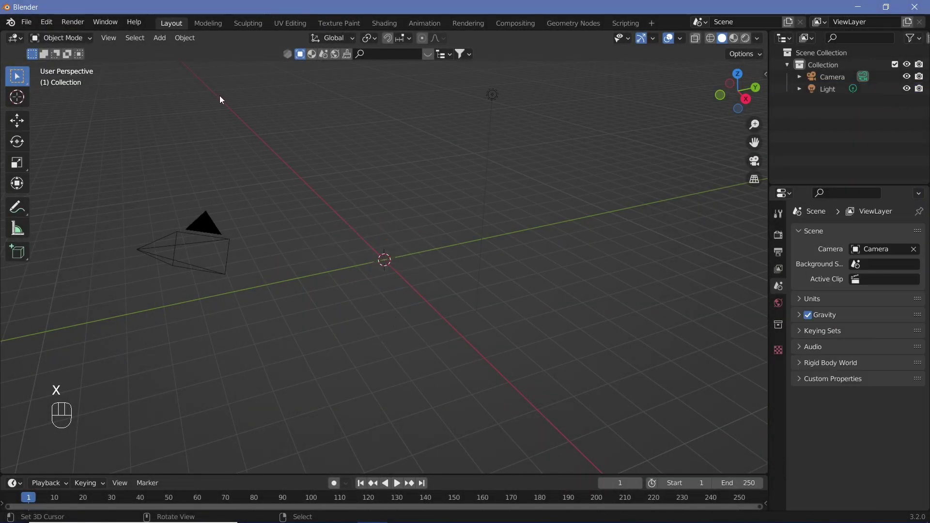
{"action": "left_click_drag", "start_coordinate": [367, 255], "coordinate": [426, 295]}
{"action": "key", "text": "KP_7"}
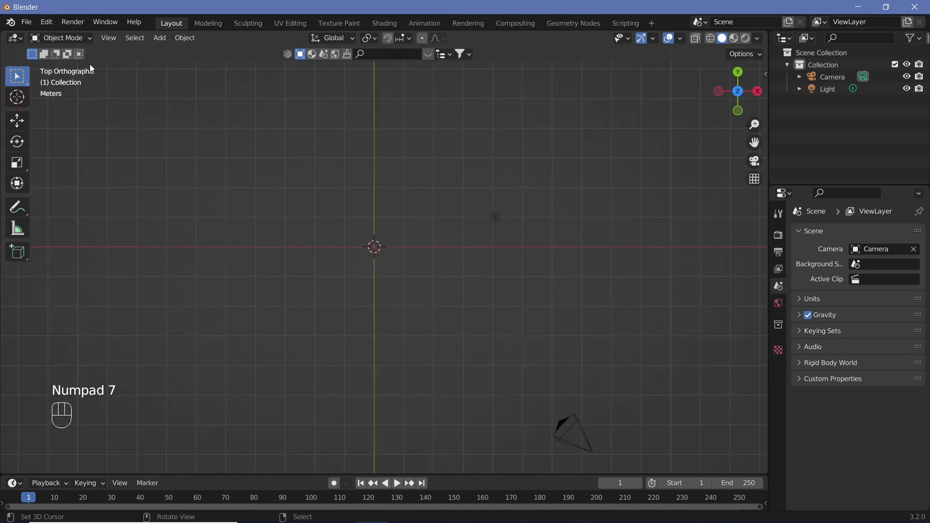
{"action": "left_click_drag", "start_coordinate": [116, 43], "coordinate": [445, 320]}
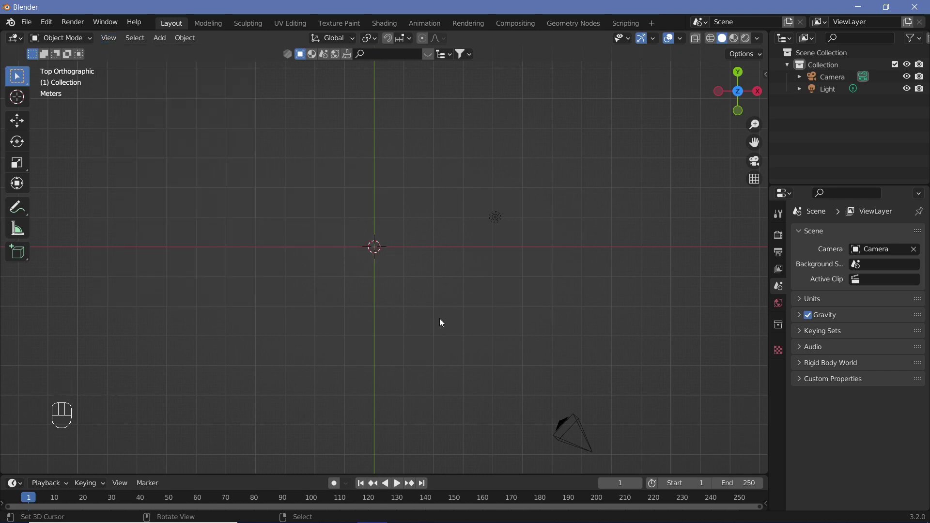
Add a circle mesh at the world origin and raise its vertex count for a smoother outline.
{"action": "left_click_drag", "start_coordinate": [398, 288], "coordinate": [401, 257]}
{"action": "key", "text": "shift+a"}
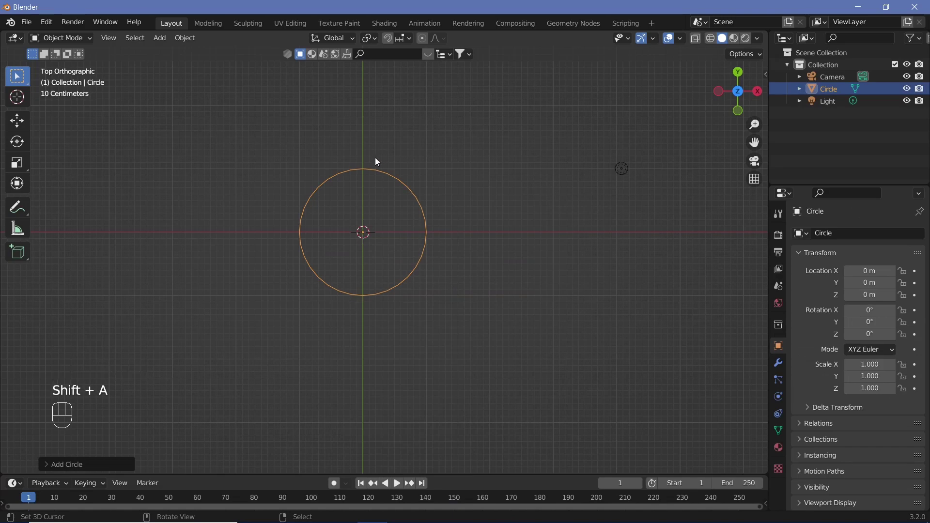
{"action": "left_click_drag", "start_coordinate": [368, 201], "coordinate": [373, 165]}
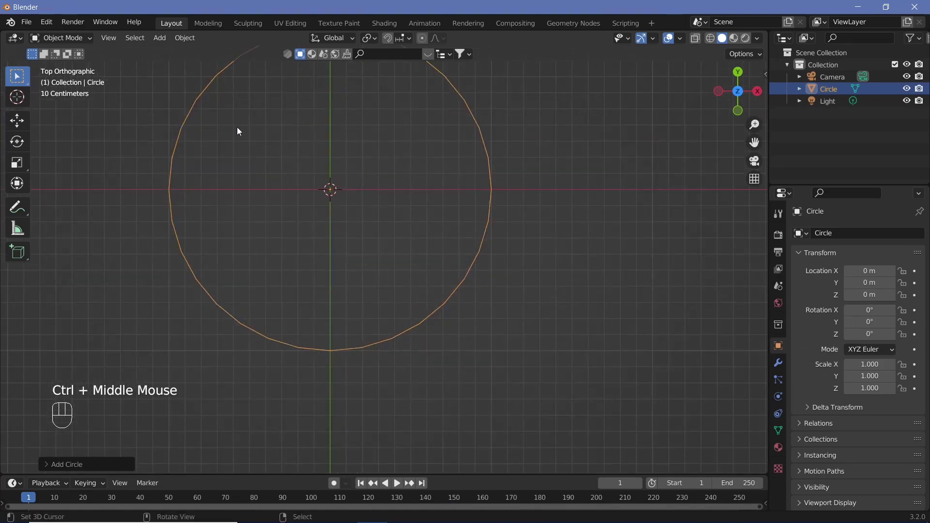
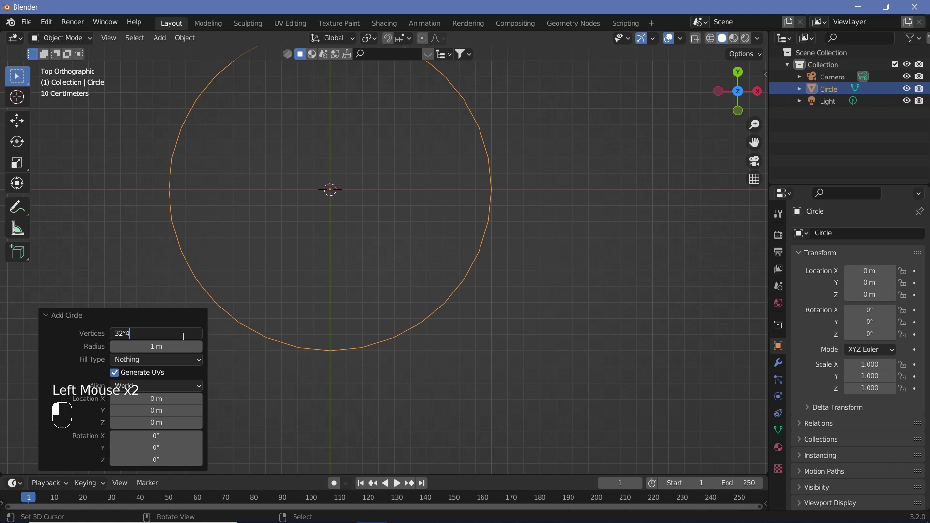
{"action": "left_click", "coordinate": [93, 317]}
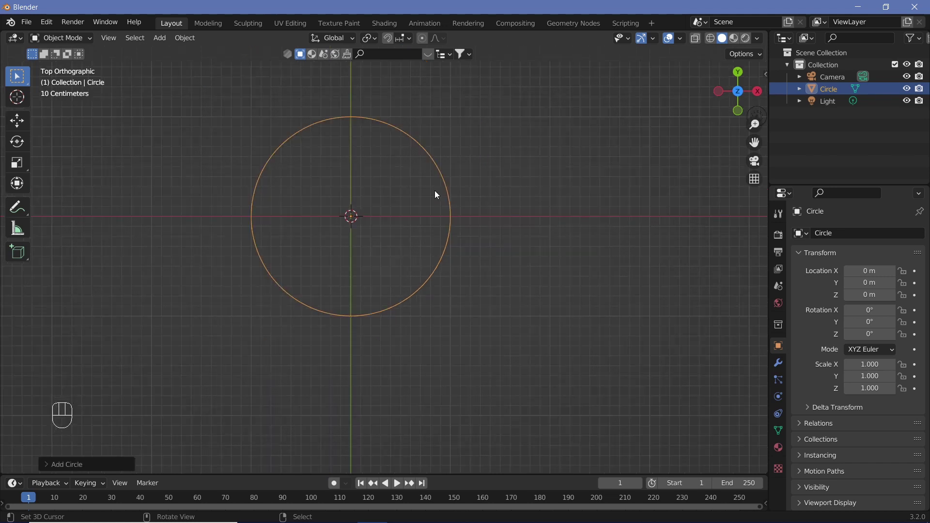
Box-select and delete the circle's right-side vertices, leaving an open C-shaped arc.
{"action": "key", "text": "Tab"}
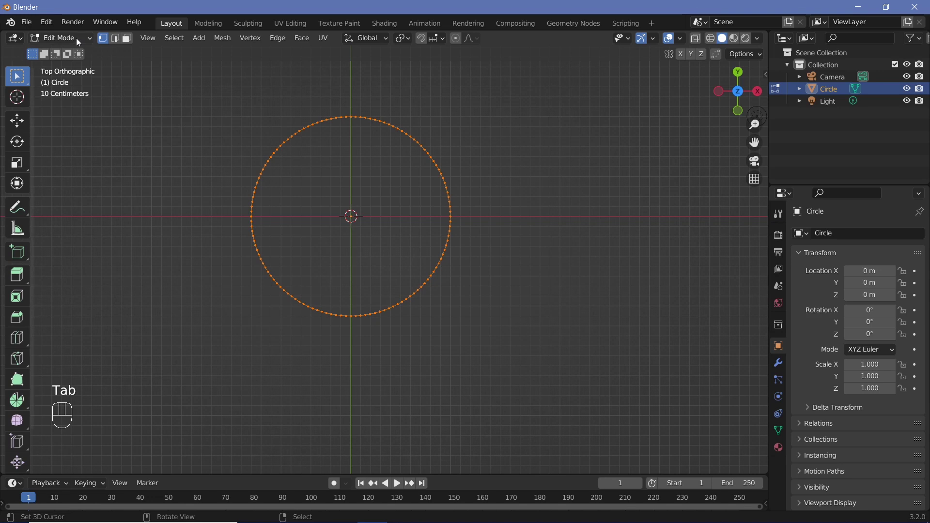
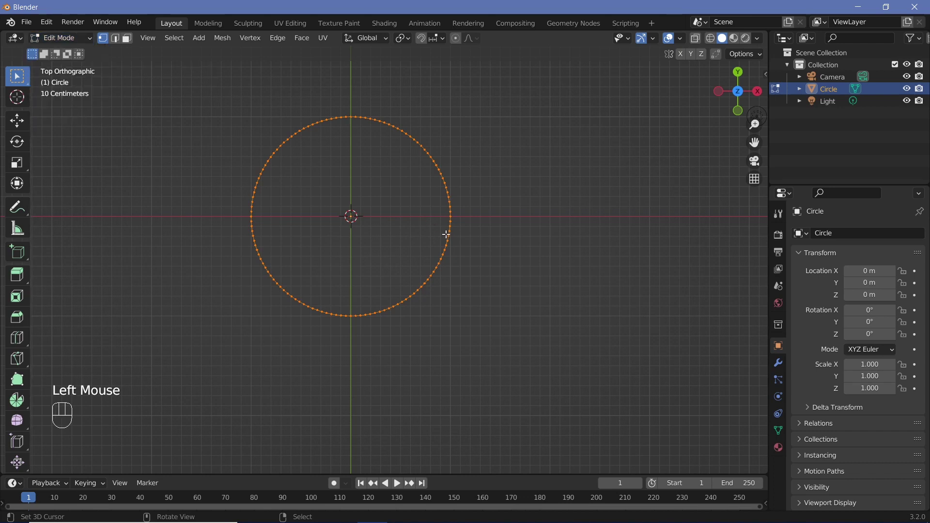
{"action": "key", "text": "a"}
{"action": "key", "text": "a"}
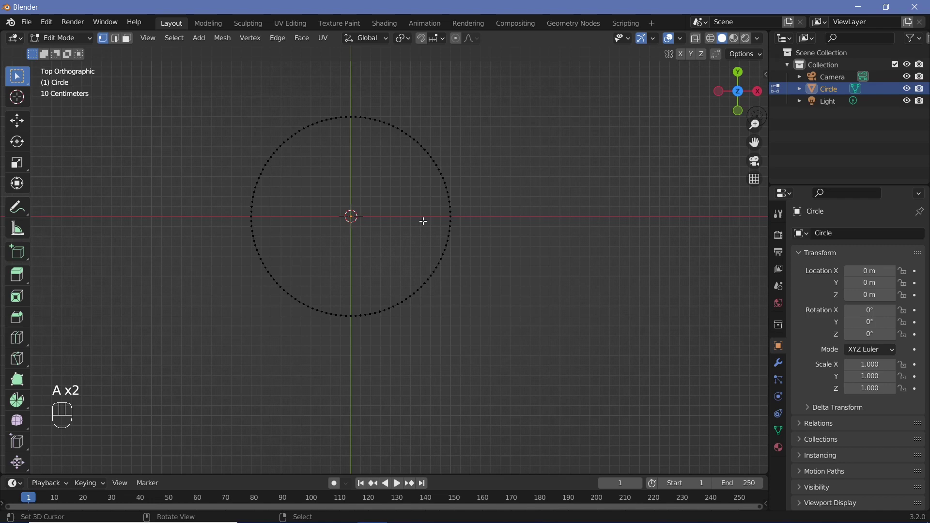
{"action": "key", "text": "b"}
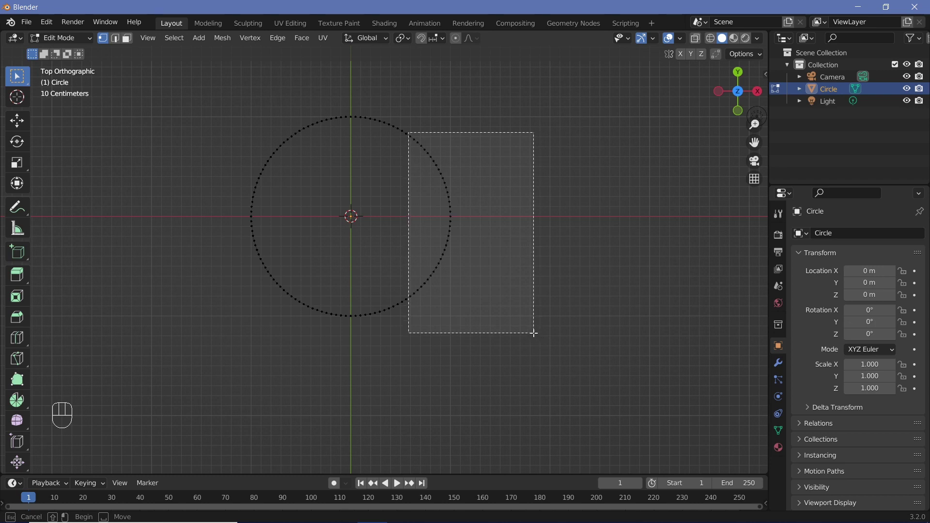
{"action": "key", "text": "x"}
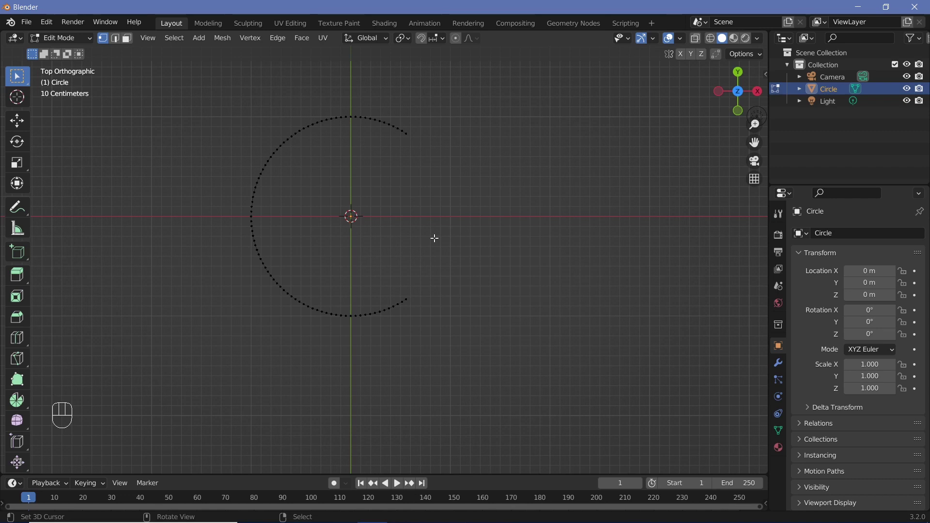
{"action": "key", "text": "Tab"}
Convert the arc to a curve and give it a 0.2 m round bevel depth.
{"action": "left_click", "coordinate": [191, 42]}
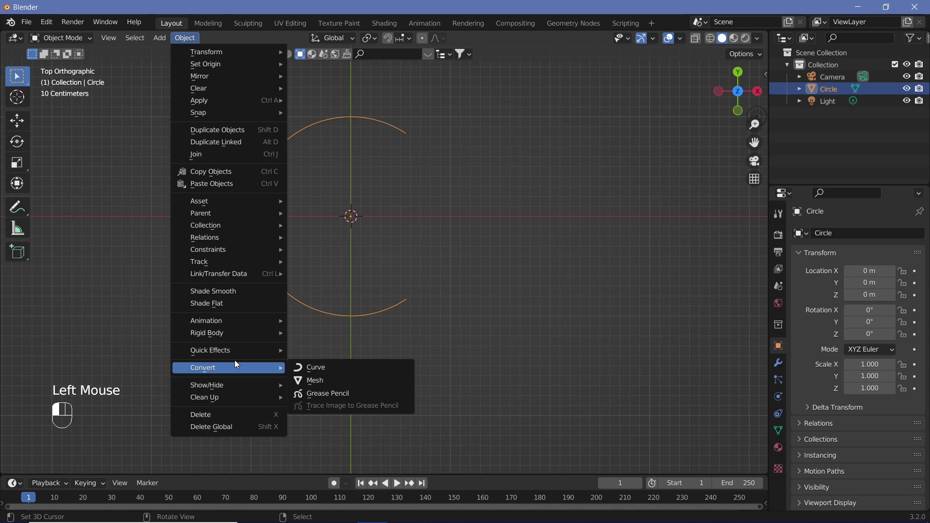
{"action": "left_click", "coordinate": [329, 371]}
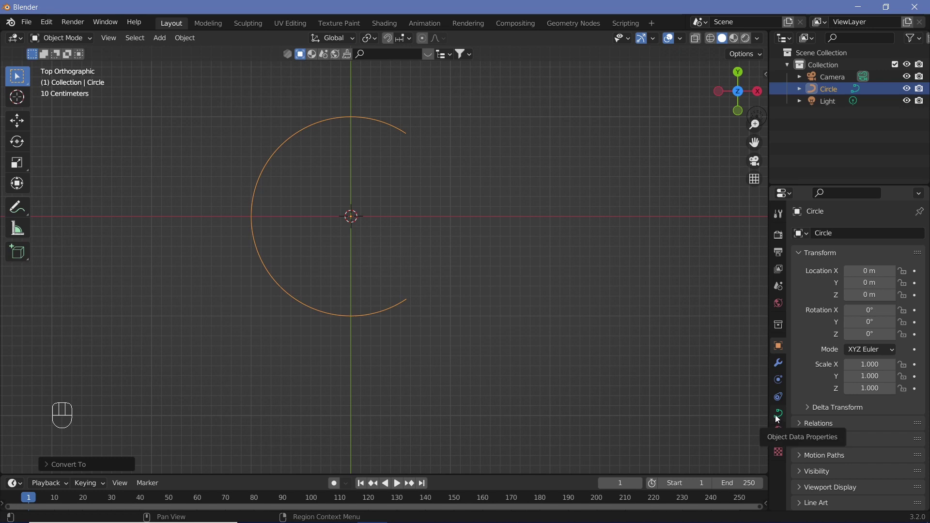
{"action": "left_click", "coordinate": [778, 418]}
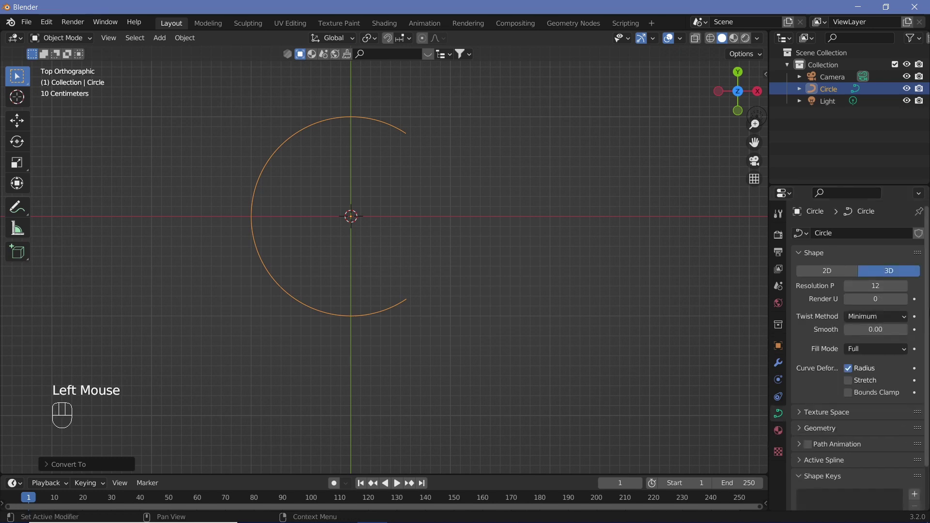
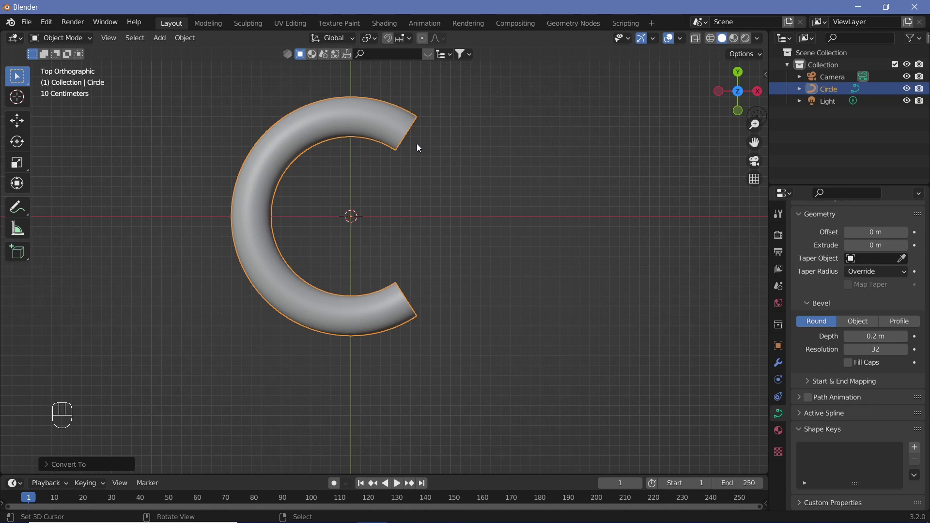
Shrink the tube's end-point radii to 0 with proportional editing, tapering it into a crescent.
{"action": "key", "text": "Tab"}
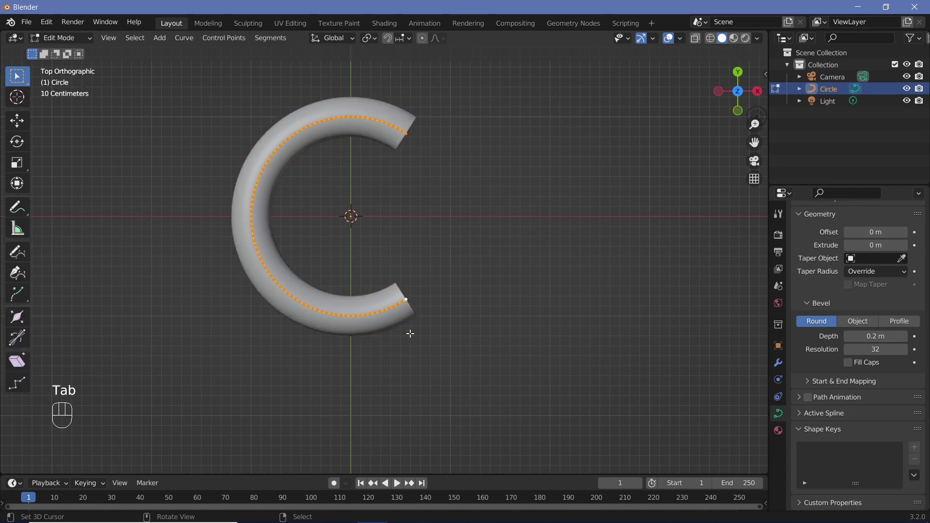
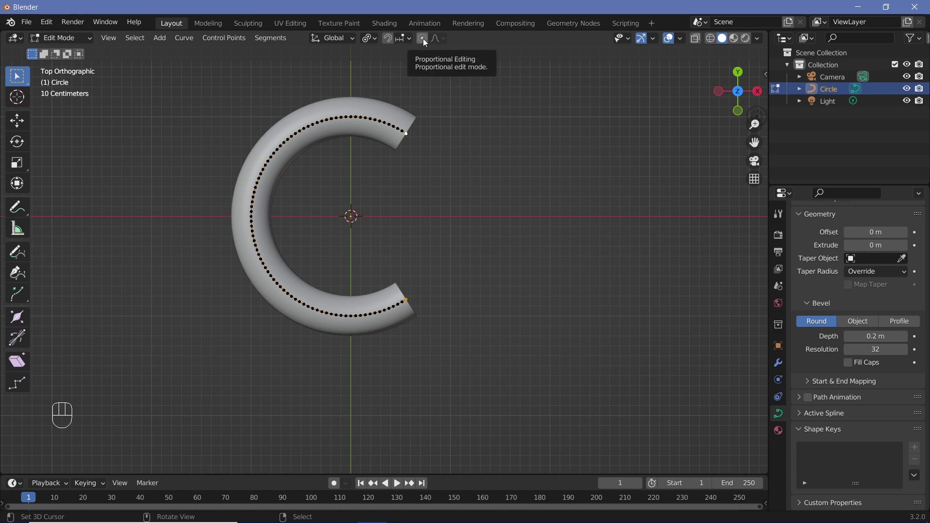
{"action": "left_click", "coordinate": [427, 42]}
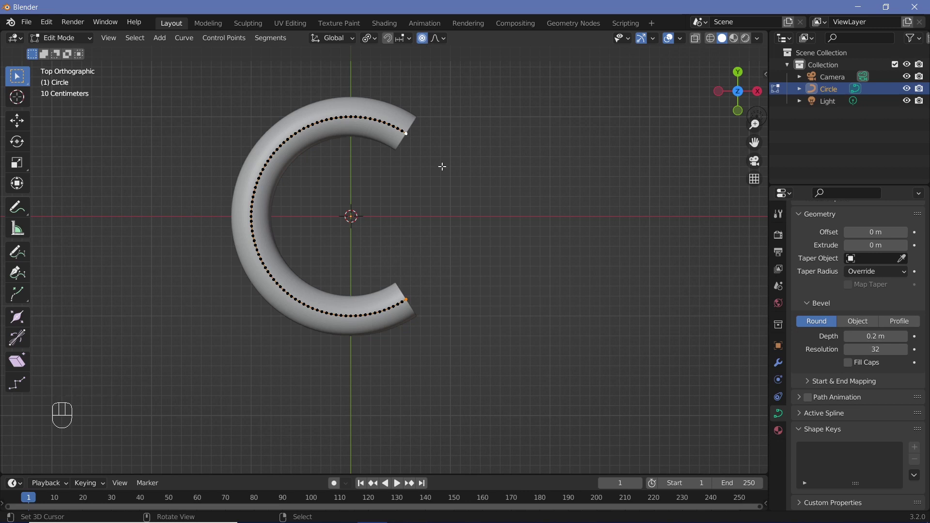
{"action": "key", "text": "o"}
{"action": "key", "text": "o"}
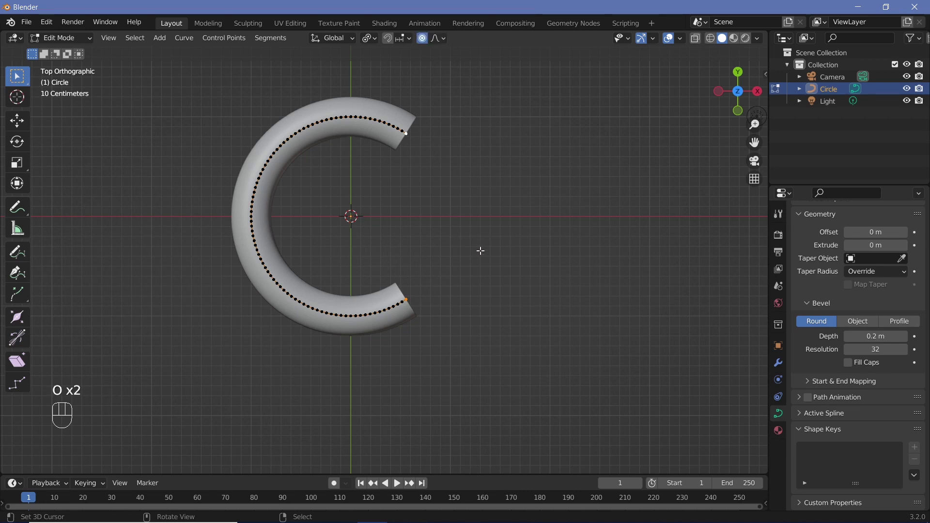
{"action": "key", "text": "alt+s"}
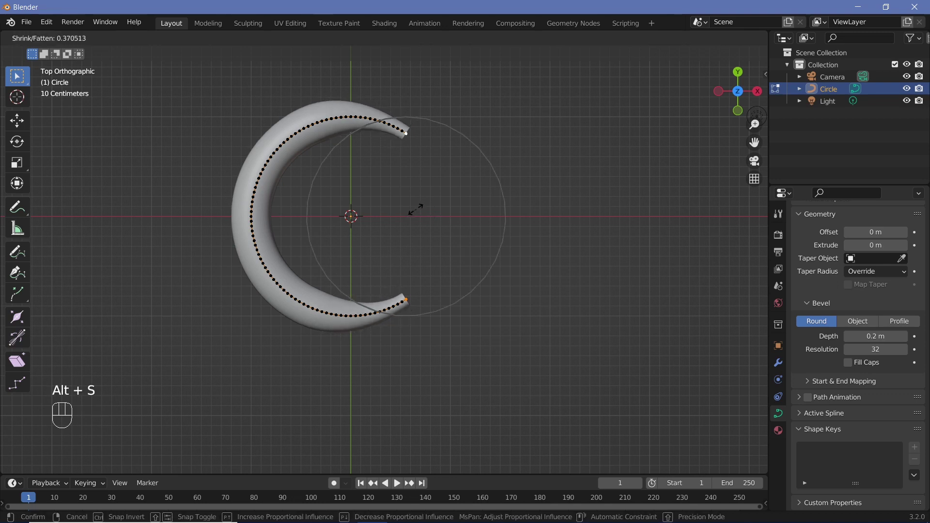
{"action": "key", "text": "0"}
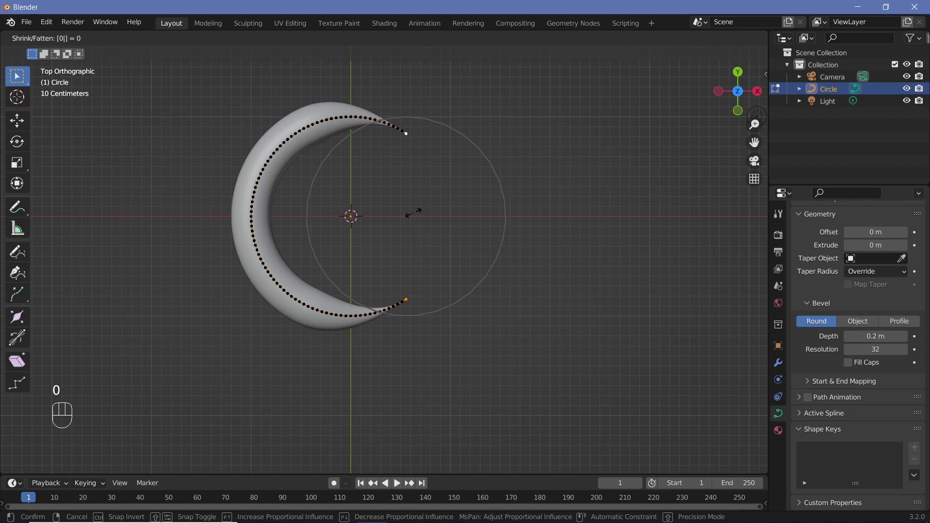
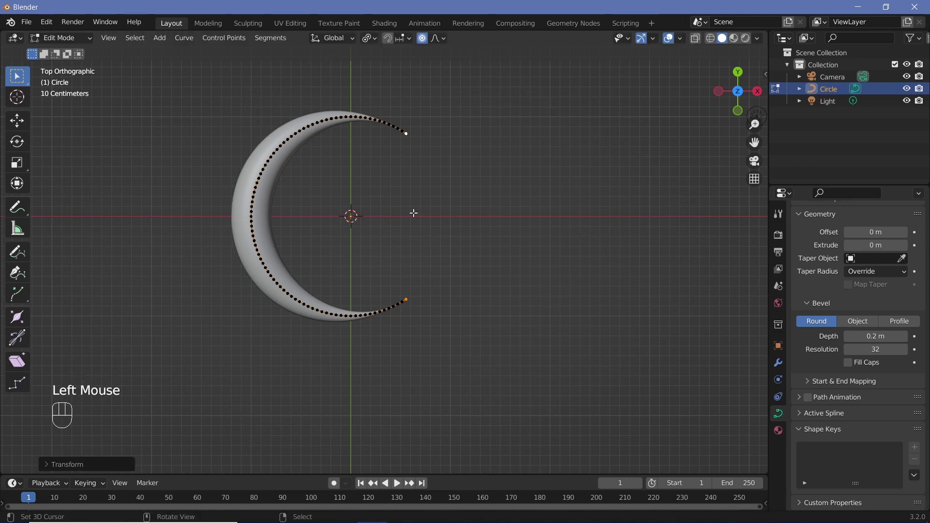
Create a new material for the crescent and show its shader nodes beside the 3D view.
{"action": "key", "text": "Tab"}
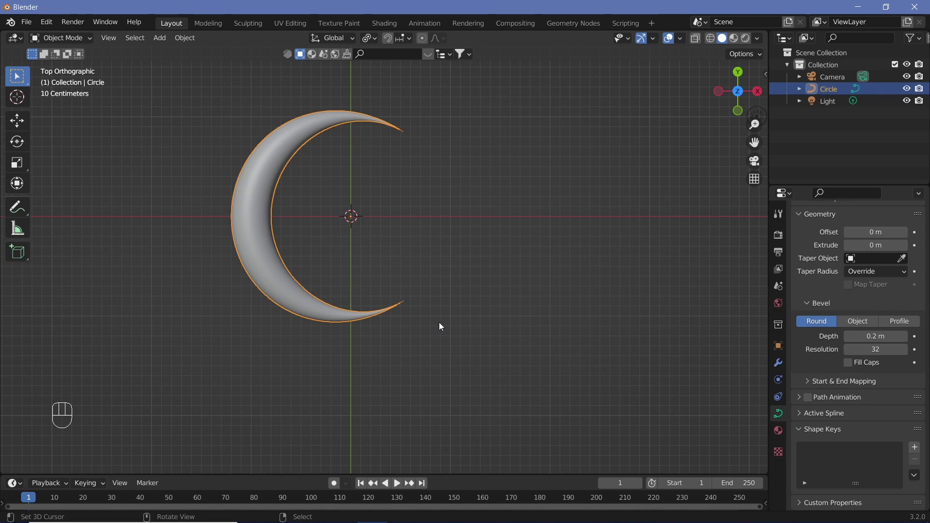
{"action": "middle_click", "coordinate": [429, 258]}
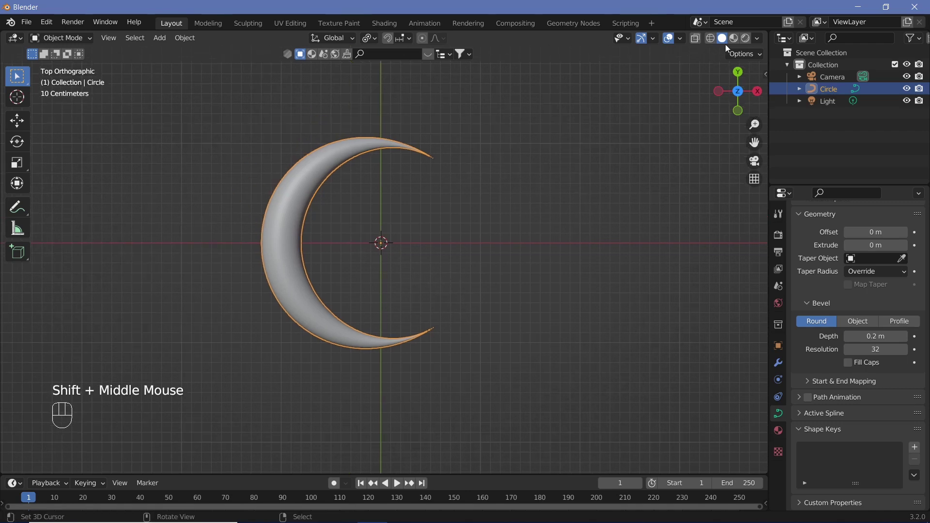
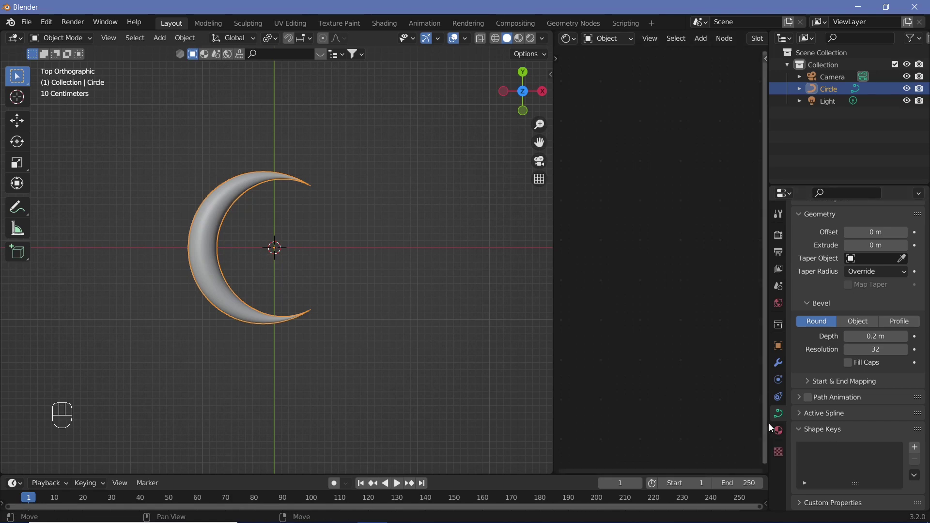
{"action": "left_click", "coordinate": [781, 428]}
{"action": "left_click", "coordinate": [849, 284]}
{"action": "middle_click", "coordinate": [647, 233]}
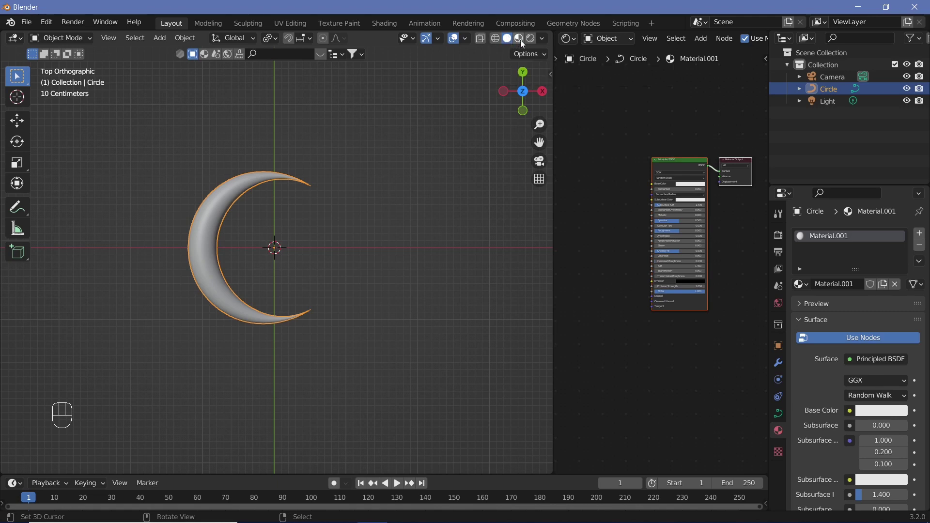
Set the world background colour to black (Value 0).
{"action": "left_click", "coordinate": [533, 43]}
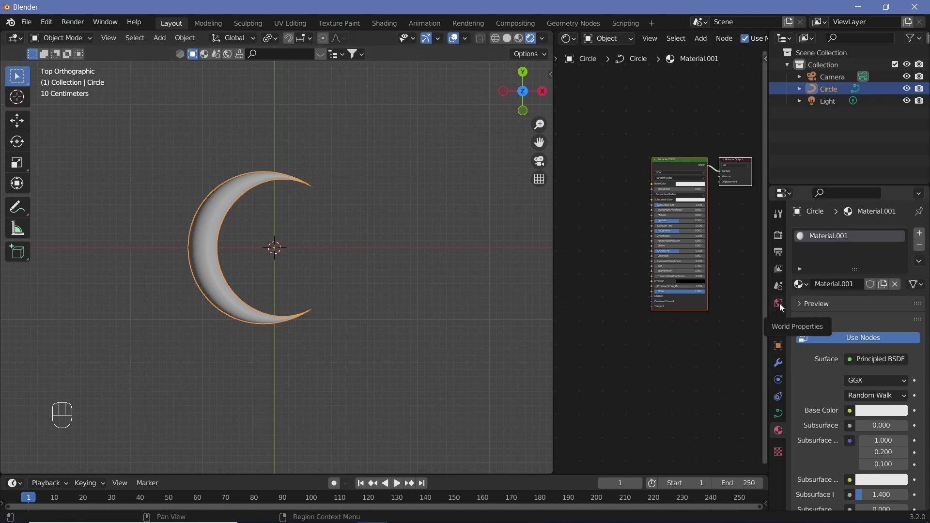
{"action": "left_click", "coordinate": [783, 304]}
{"action": "left_click", "coordinate": [875, 319]}
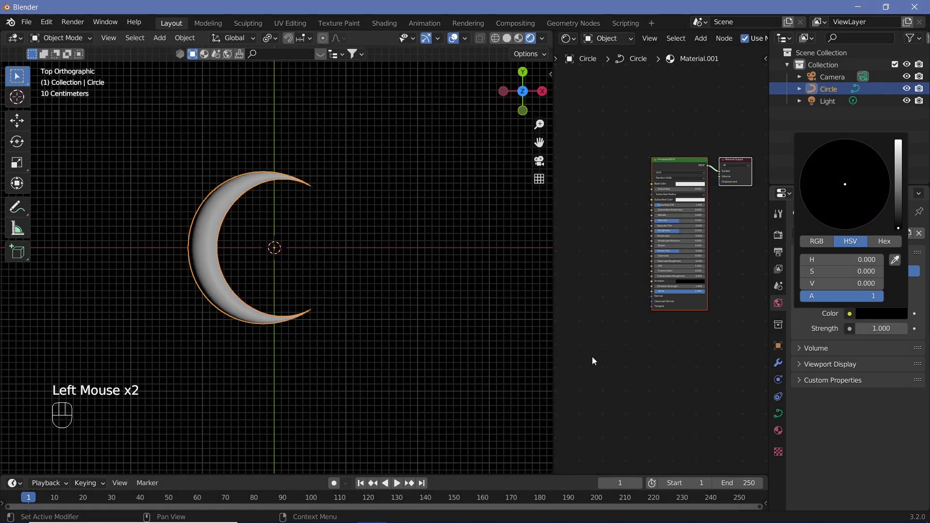
{"action": "left_click", "coordinate": [837, 97]}
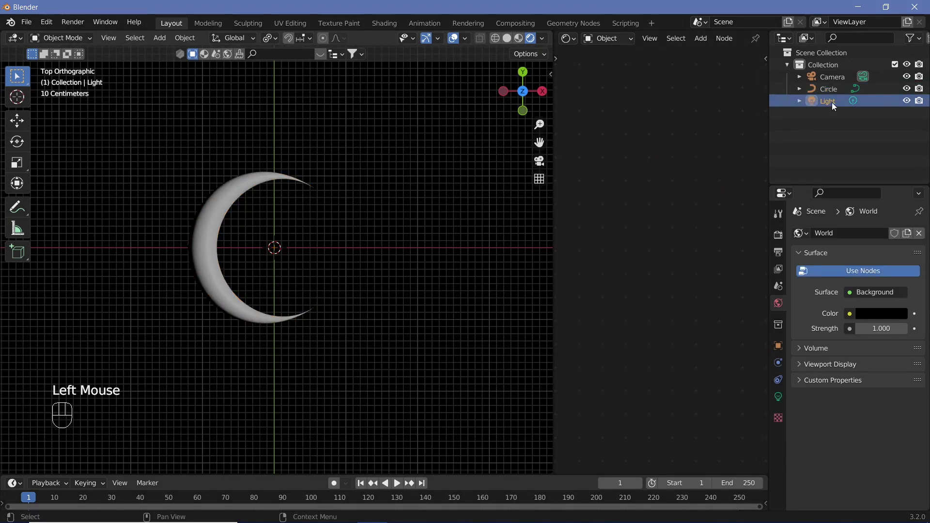
Reset the light to the origin, move it left of and above the crescent, and show its light settings.
{"action": "left_click", "coordinate": [838, 103]}
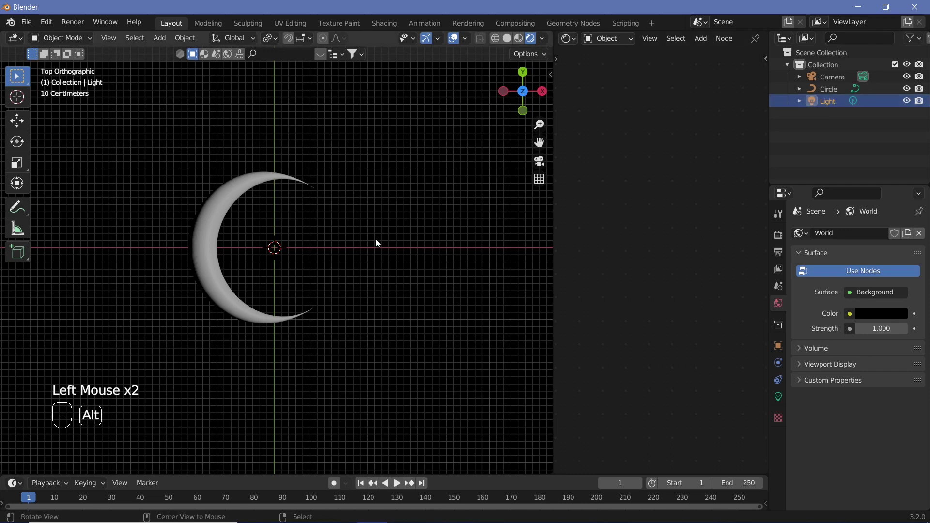
{"action": "key", "text": "alt+g"}
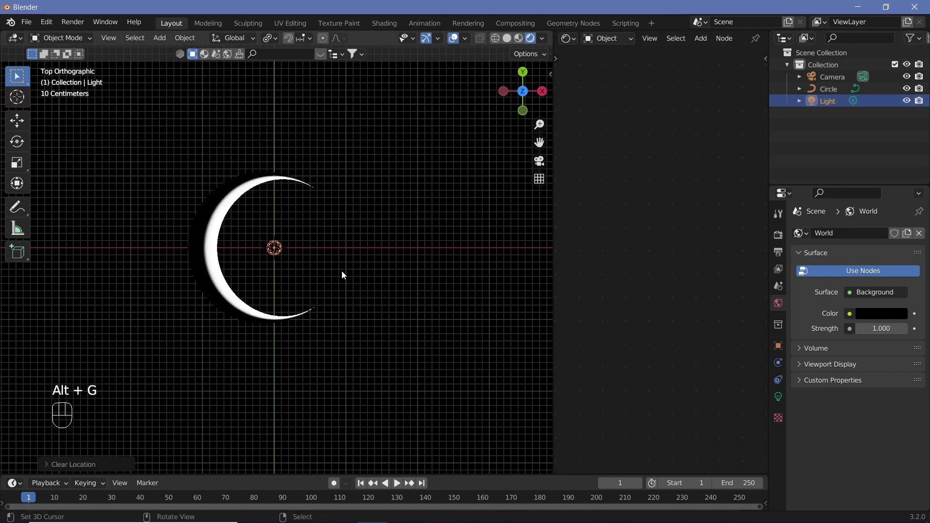
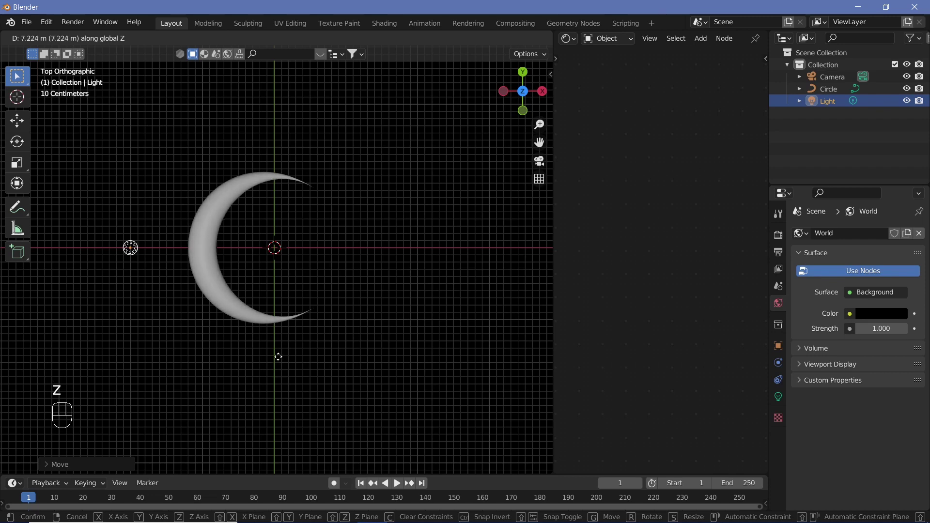
{"action": "left_click", "coordinate": [282, 362]}
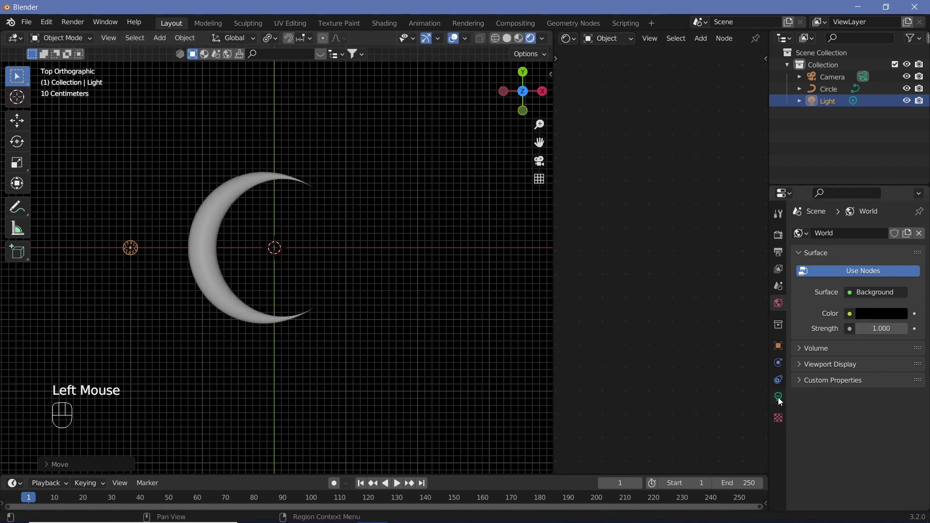
{"action": "left_click", "coordinate": [781, 401]}
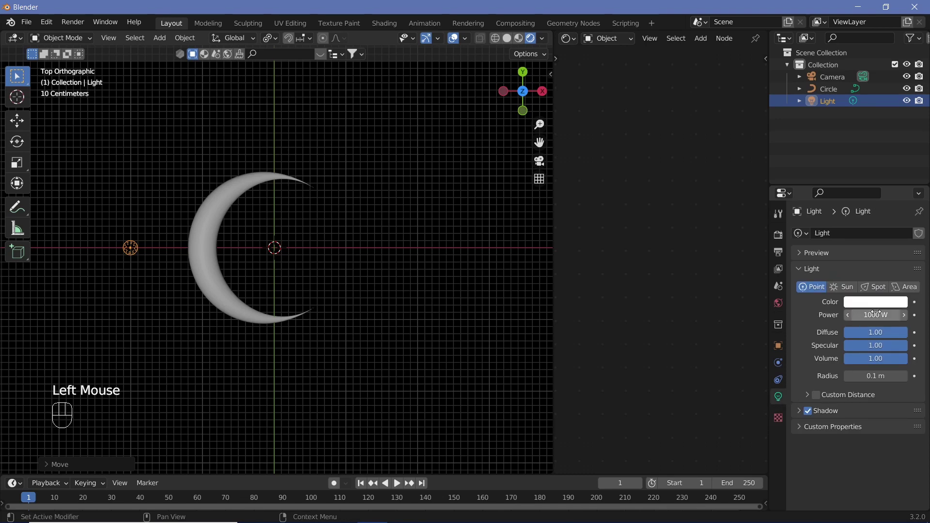
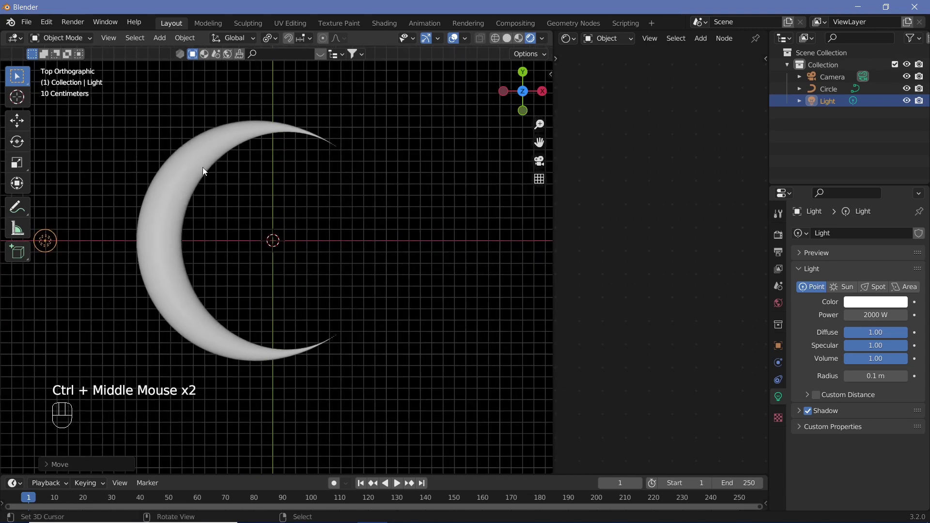
With light power at 2000 W, reselect the crescent and bring up its object operations.
{"action": "right_click", "coordinate": [204, 166]}
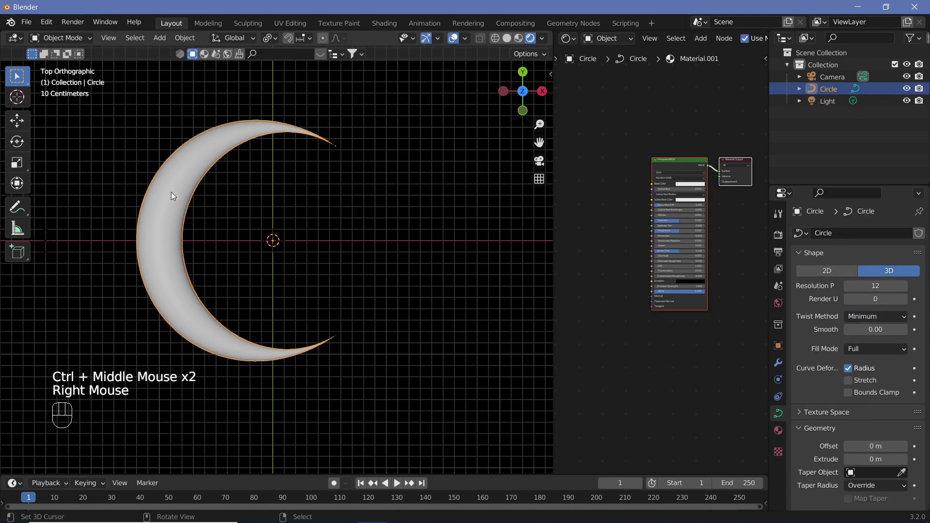
{"action": "left_click_drag", "start_coordinate": [184, 219], "coordinate": [200, 192]}
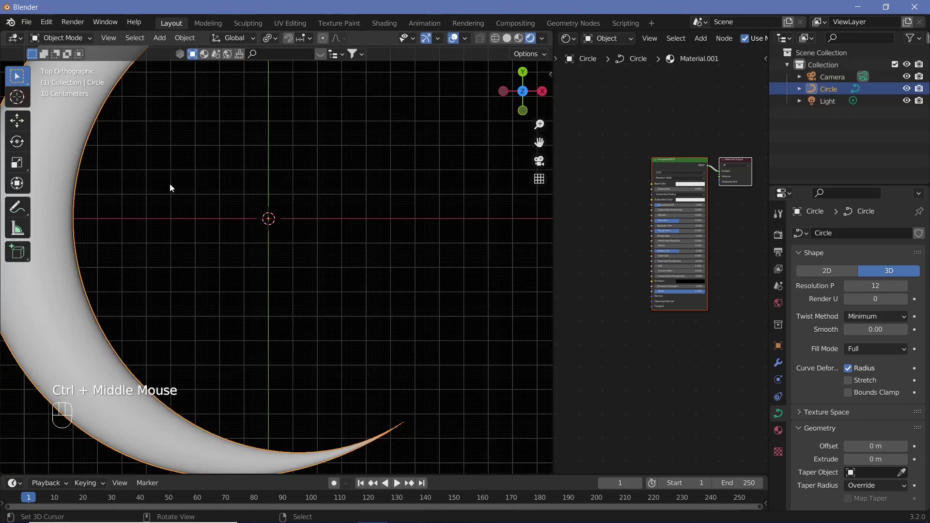
{"action": "left_click_drag", "start_coordinate": [200, 204], "coordinate": [217, 207]}
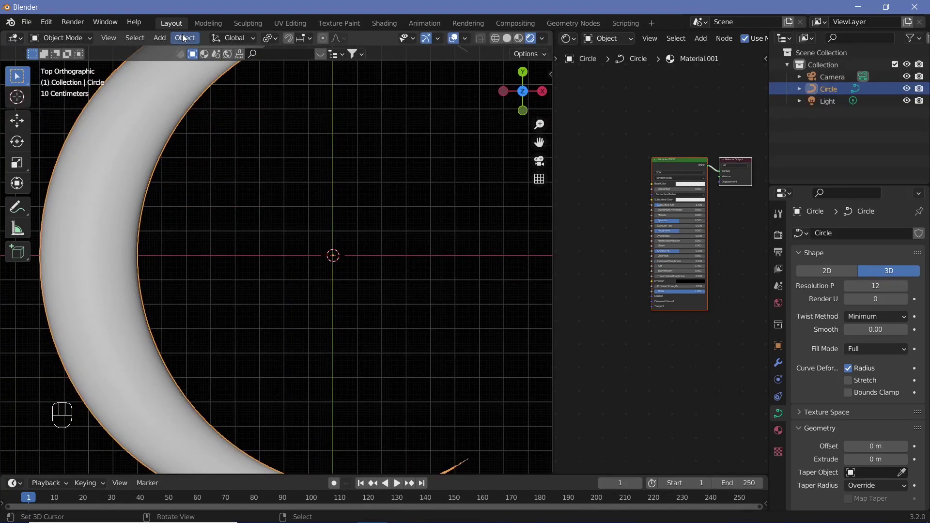
{"action": "left_click", "coordinate": [189, 35]}
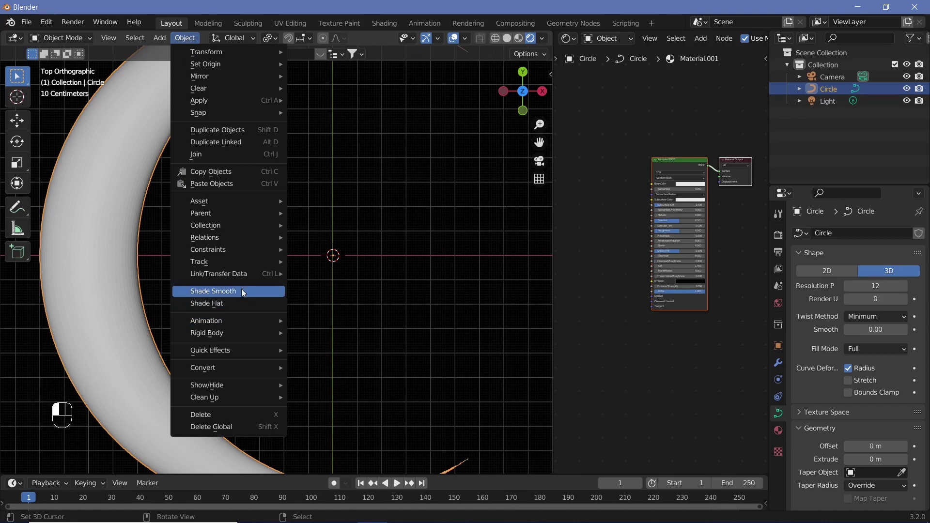
Shade the crescent smooth and add Voronoi Texture, Texture Coordinate and Mapping nodes to its material.
{"action": "middle_click", "coordinate": [219, 239]}
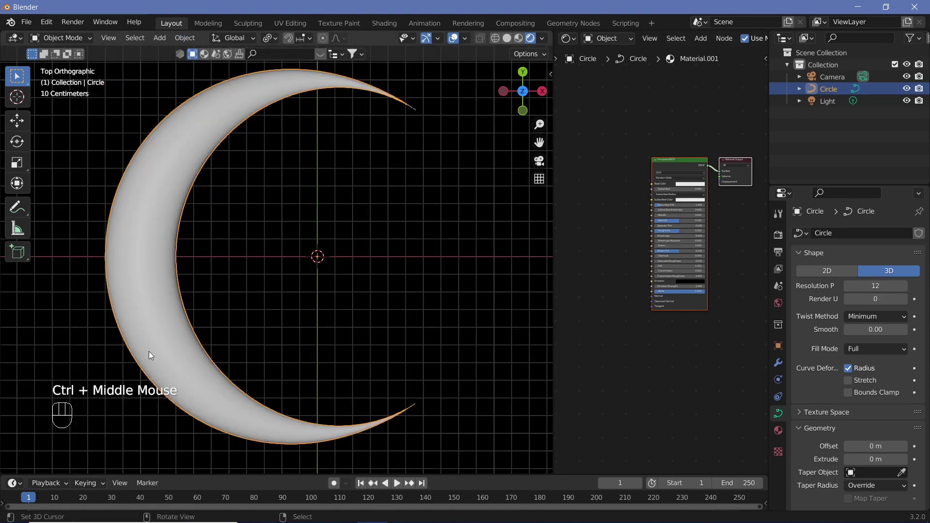
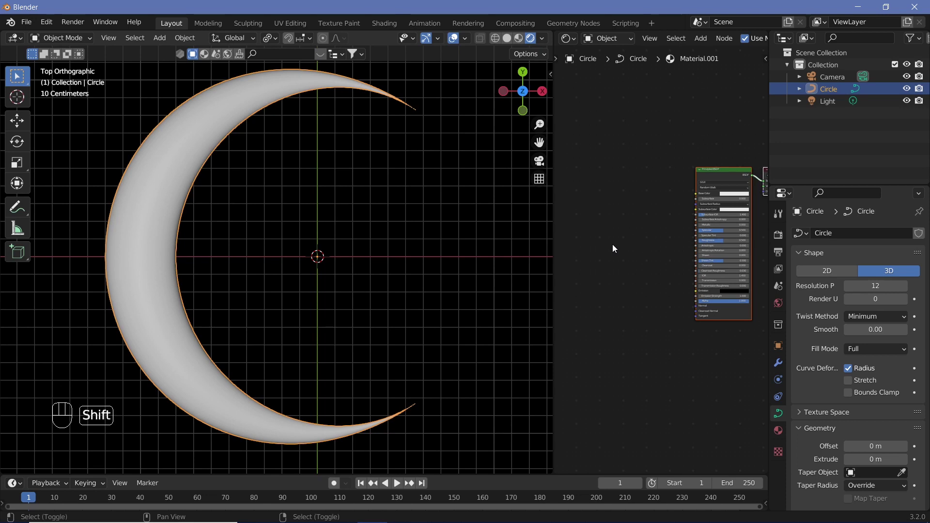
{"action": "key", "text": "shift+a"}
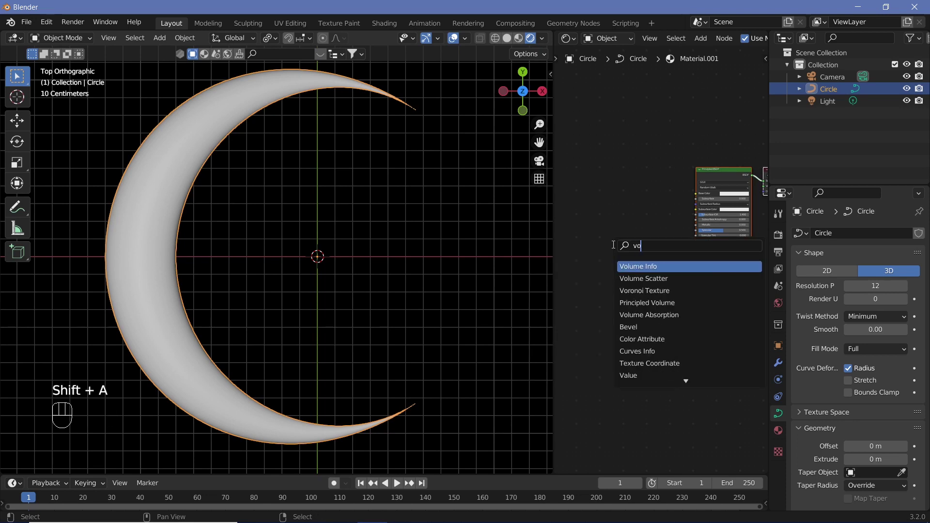
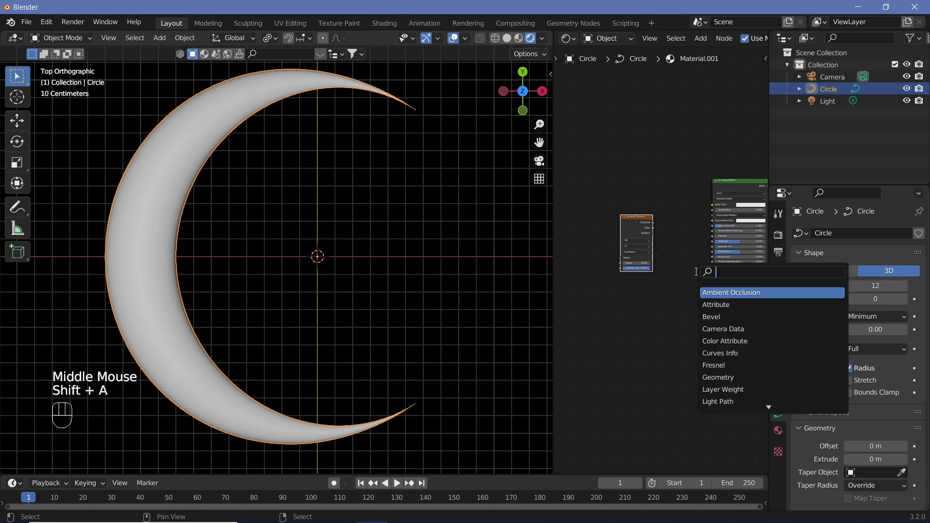
{"action": "key", "text": "o"}
{"action": "key", "text": "shift+a"}
{"action": "key", "text": "p"}
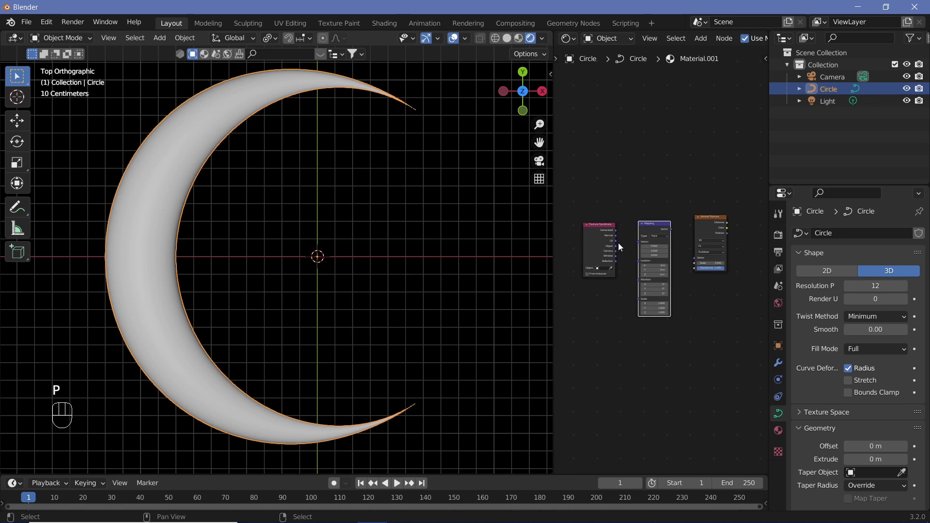
{"action": "left_click", "coordinate": [620, 249]}
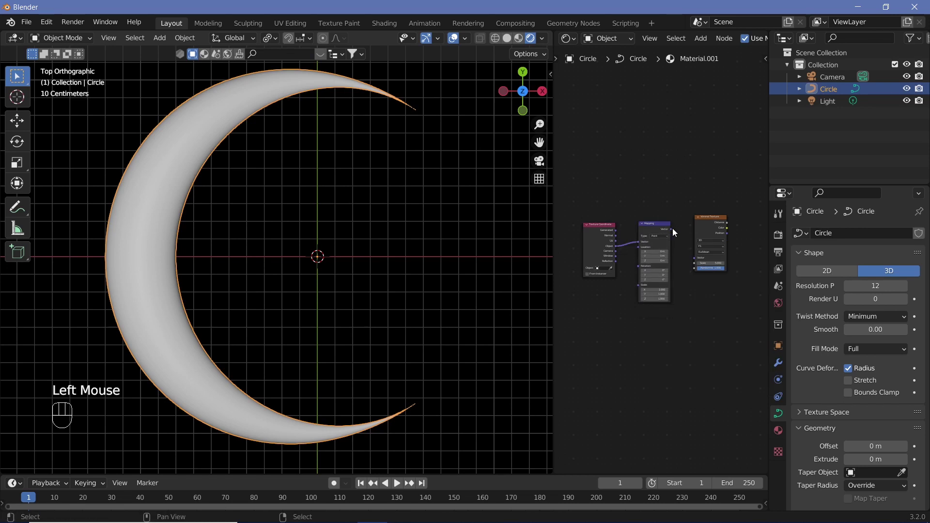
Link Object coordinates into Mapping and Mapping's vector into the Voronoi Texture.
{"action": "left_click_drag", "start_coordinate": [676, 236], "coordinate": [705, 252]}
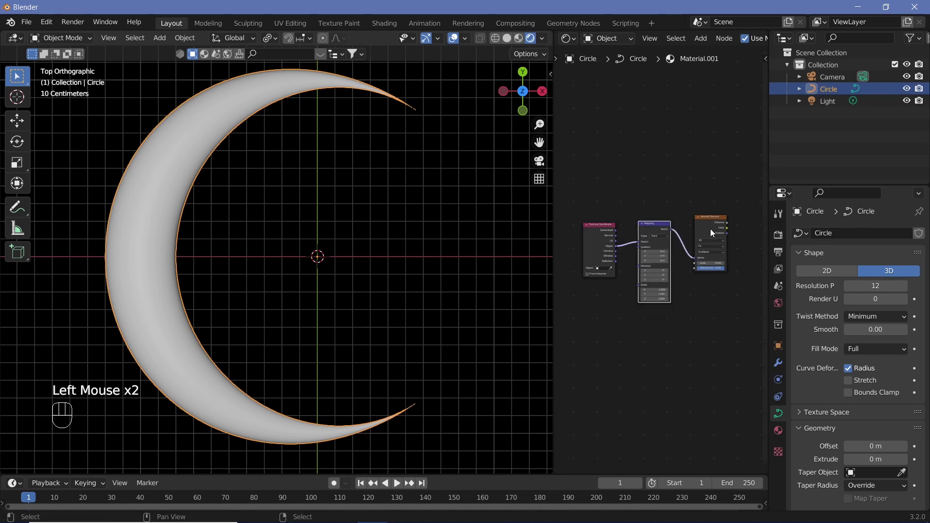
{"action": "left_click", "coordinate": [714, 227]}
{"action": "left_click_drag", "start_coordinate": [734, 296], "coordinate": [651, 294]}
{"action": "left_click", "coordinate": [645, 232]}
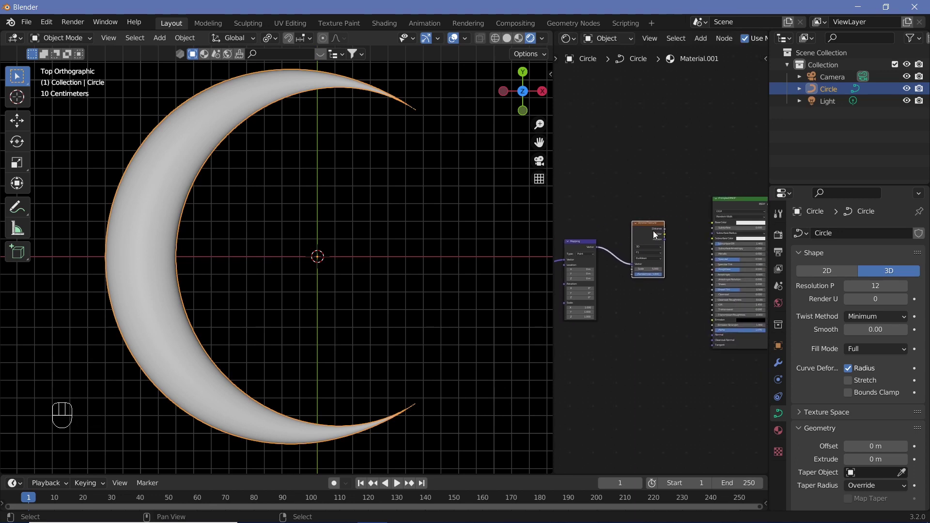
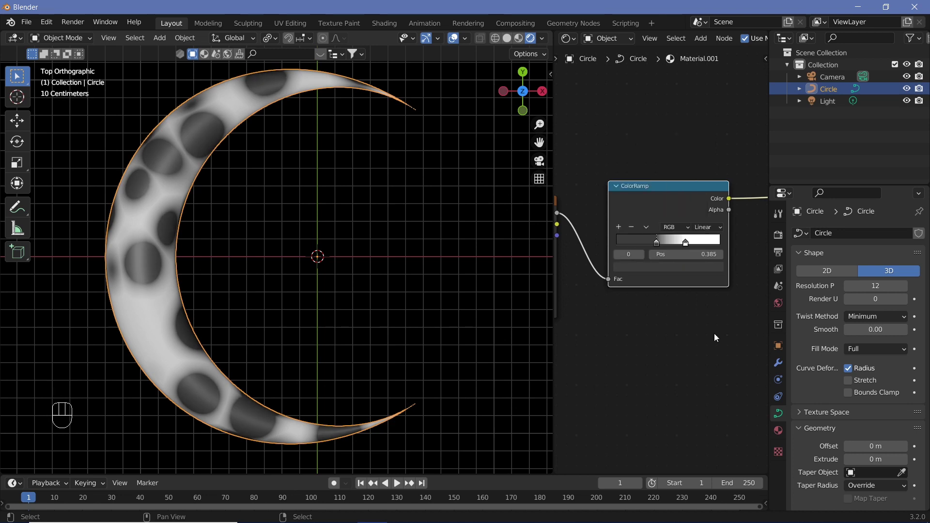
Adjust the colour of a ColorRamp stop shaping the moon's crater spots.
{"action": "left_click", "coordinate": [689, 245]}
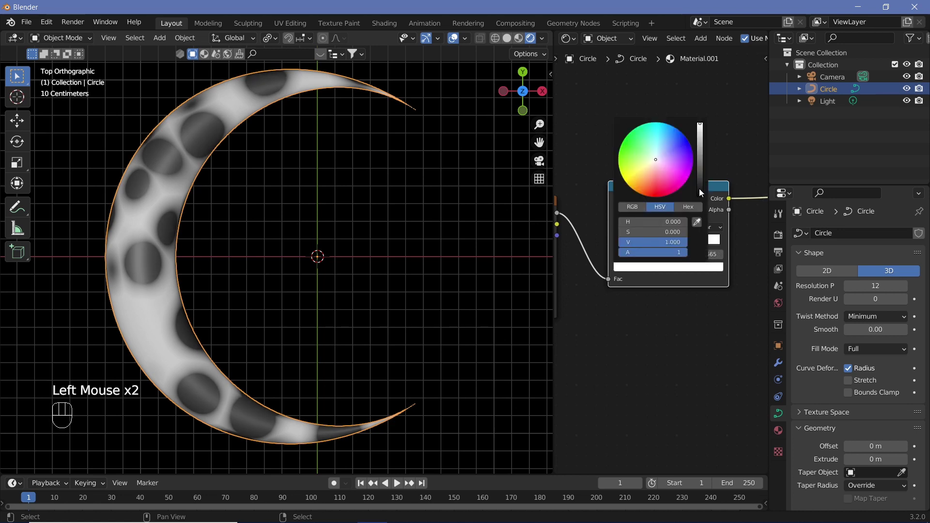
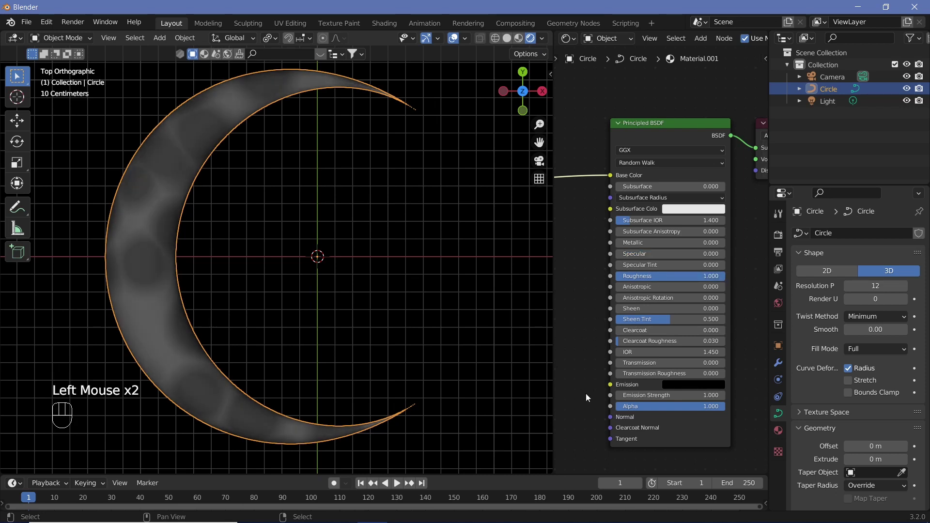
Tighten the ColorRamp stops and set the dark stop to a very dark grey (Value 0.060).
{"action": "middle_click", "coordinate": [638, 229]}
{"action": "left_click_drag", "start_coordinate": [665, 232], "coordinate": [644, 232]}
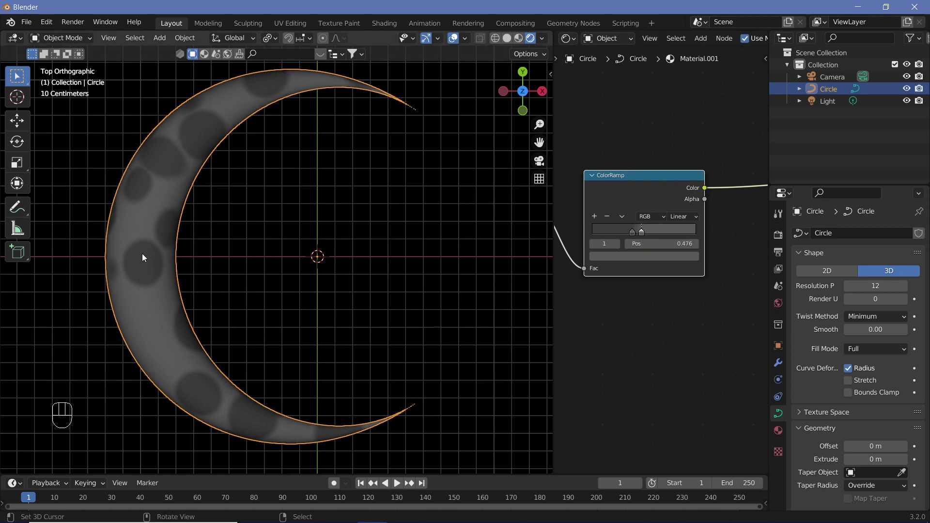
{"action": "left_click", "coordinate": [637, 231]}
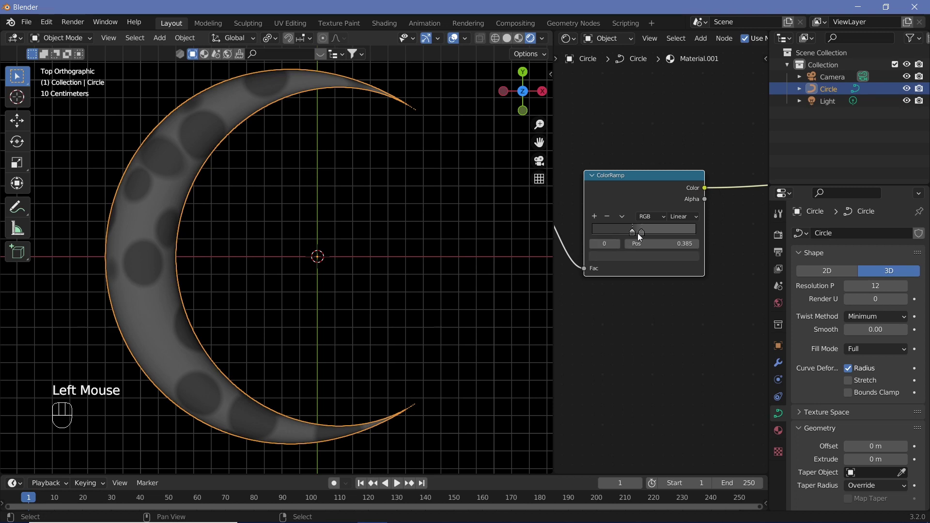
{"action": "left_click", "coordinate": [642, 258]}
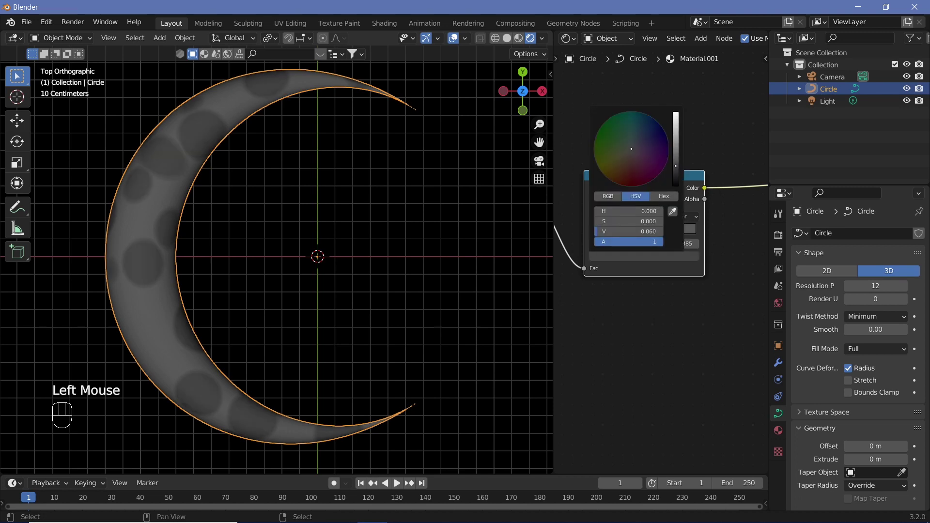
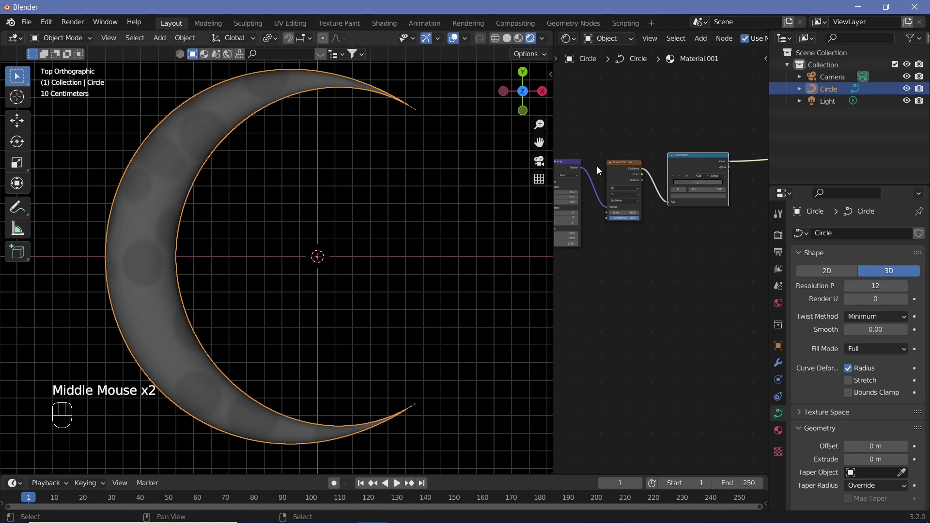
Duplicate the Voronoi Texture below the original and feed it from the Mapping output.
{"action": "left_click", "coordinate": [624, 163]}
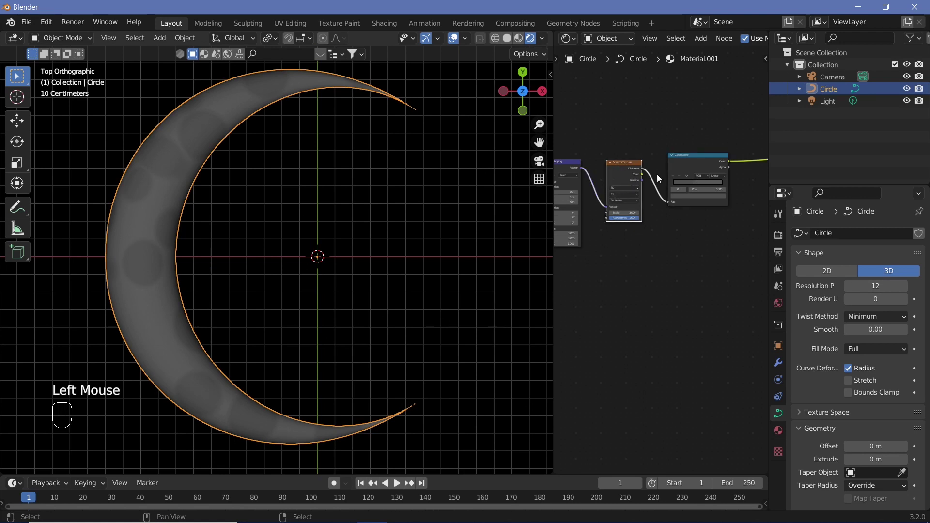
{"action": "key", "text": "shift+d"}
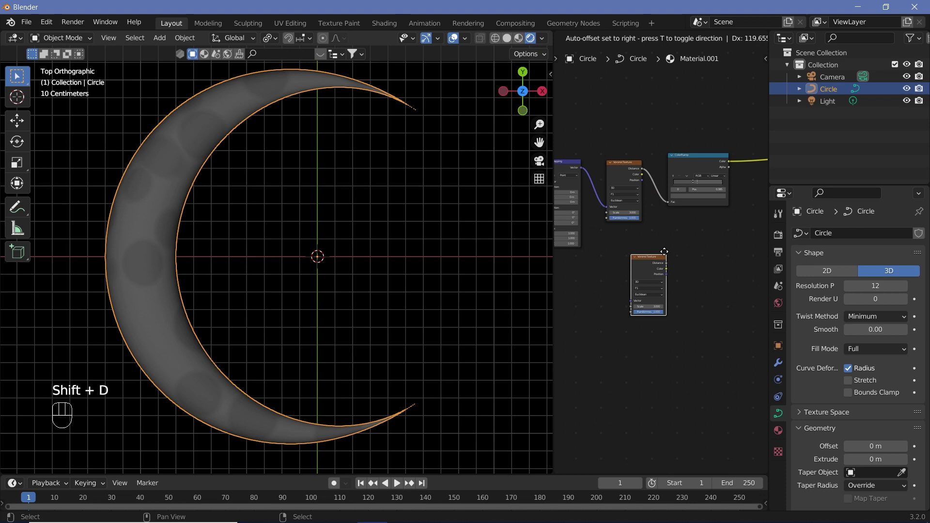
{"action": "left_click", "coordinate": [665, 252]}
{"action": "left_click_drag", "start_coordinate": [590, 188], "coordinate": [654, 311]}
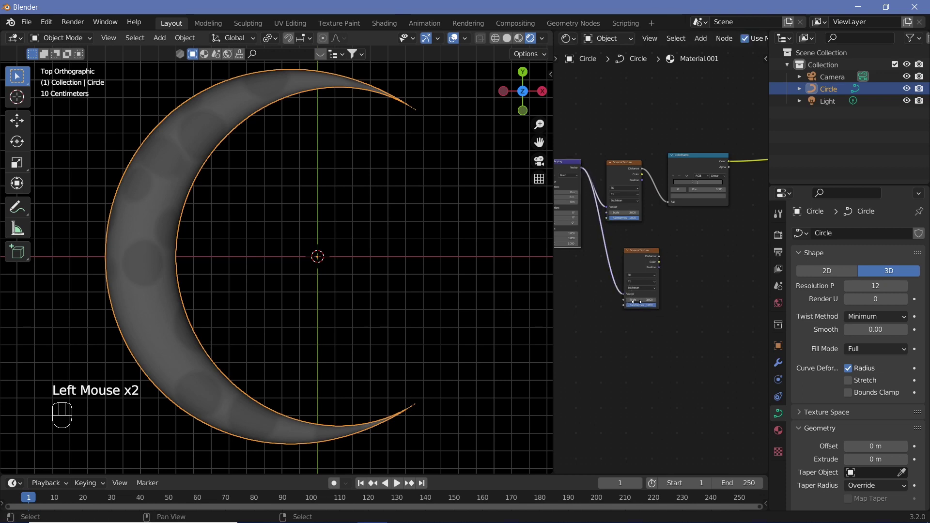
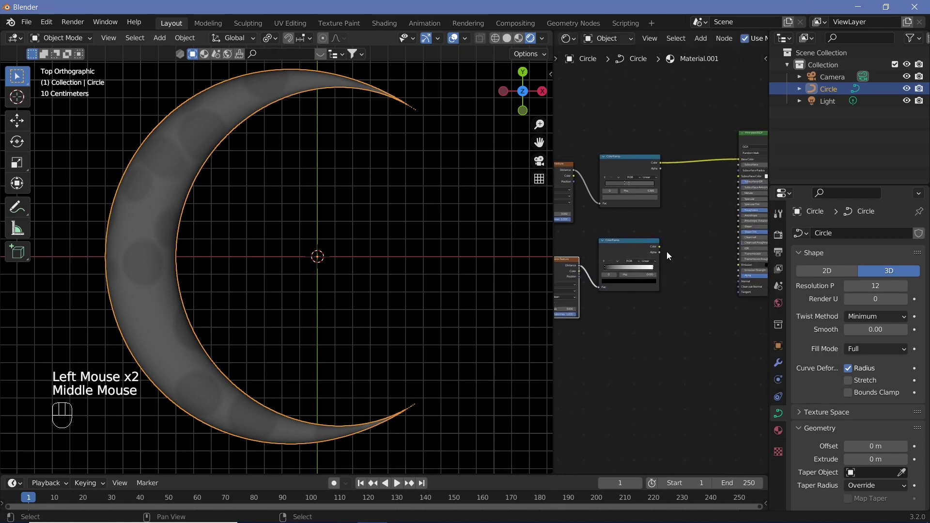
Add a Bump node after the second ColorRamp feeding the moon's normal.
{"action": "key", "text": "shift+a"}
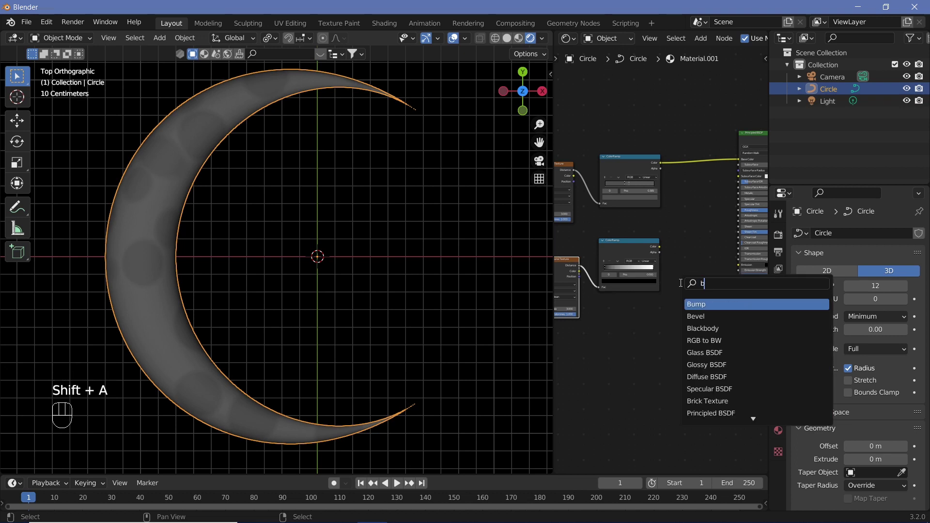
{"action": "left_click_drag", "start_coordinate": [668, 250], "coordinate": [672, 290]}
{"action": "middle_click", "coordinate": [632, 314]}
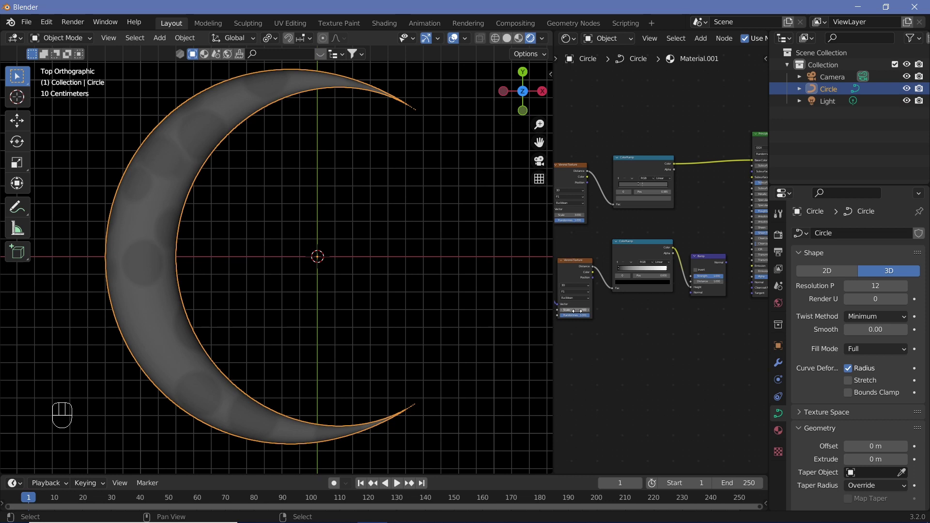
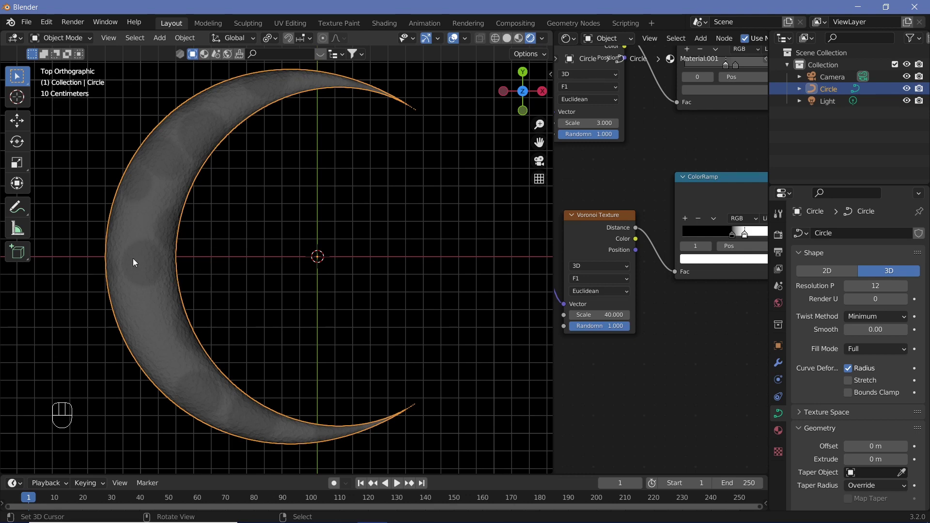
{"action": "left_click_drag", "start_coordinate": [688, 302], "coordinate": [650, 218]}
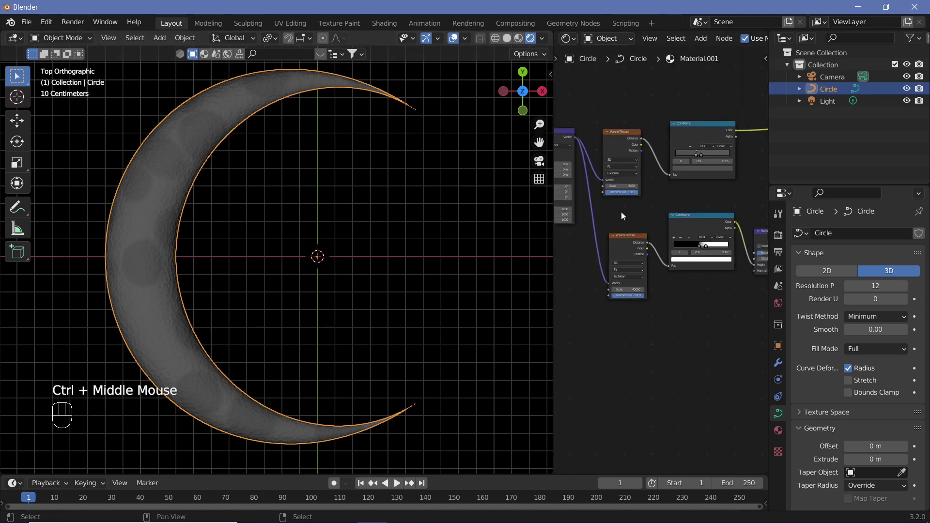
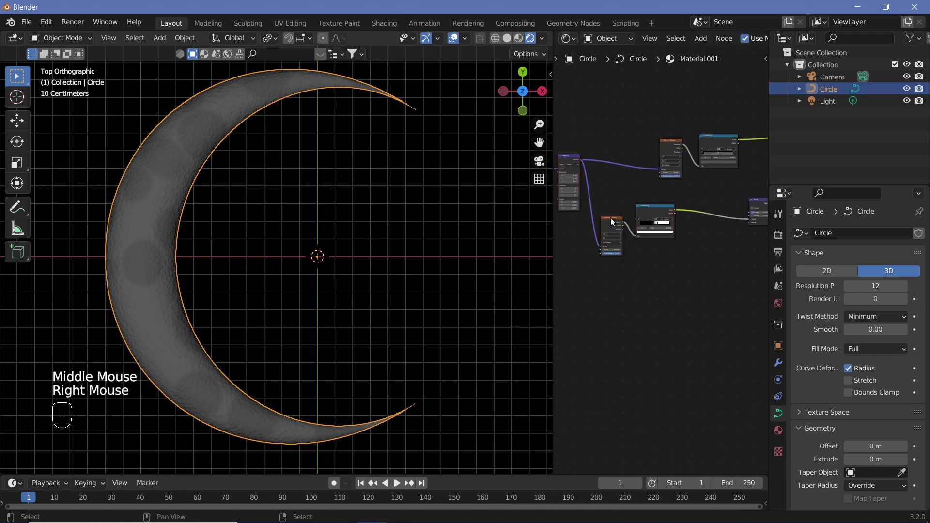
Switch the lower Voronoi Texture to a Noise Texture at scale 200.
{"action": "right_click", "coordinate": [613, 222]}
{"action": "right_click", "coordinate": [650, 213]}
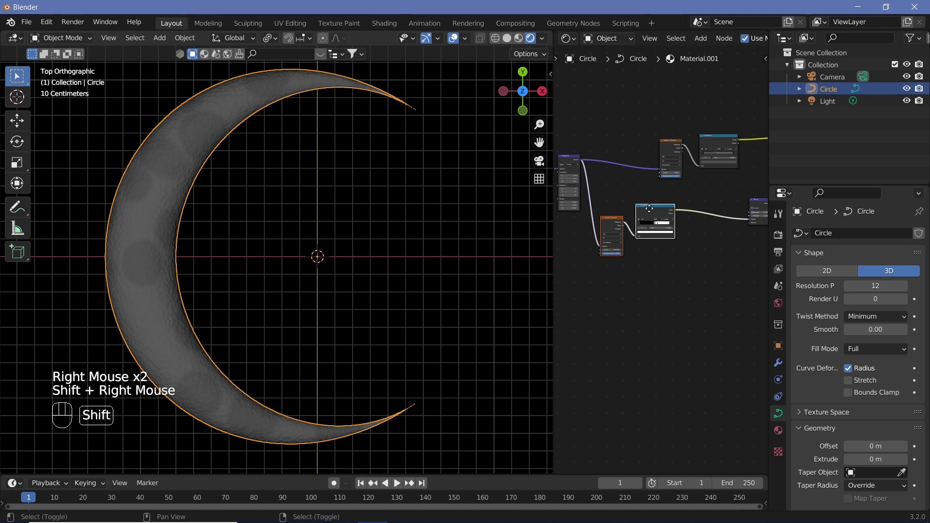
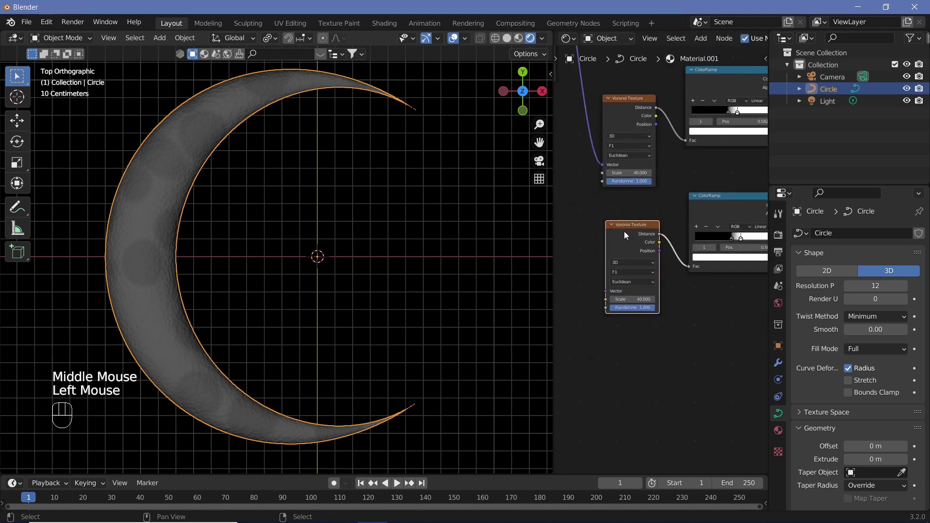
{"action": "key", "text": "shift+s"}
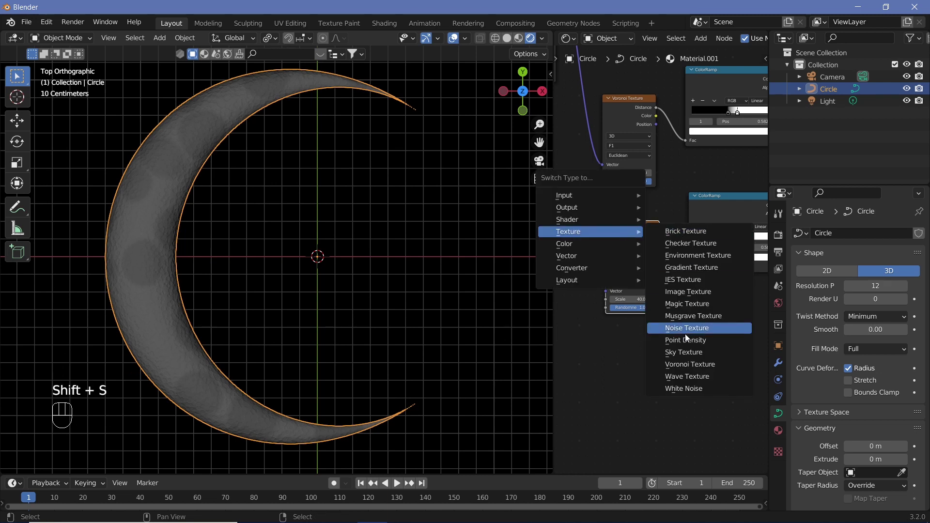
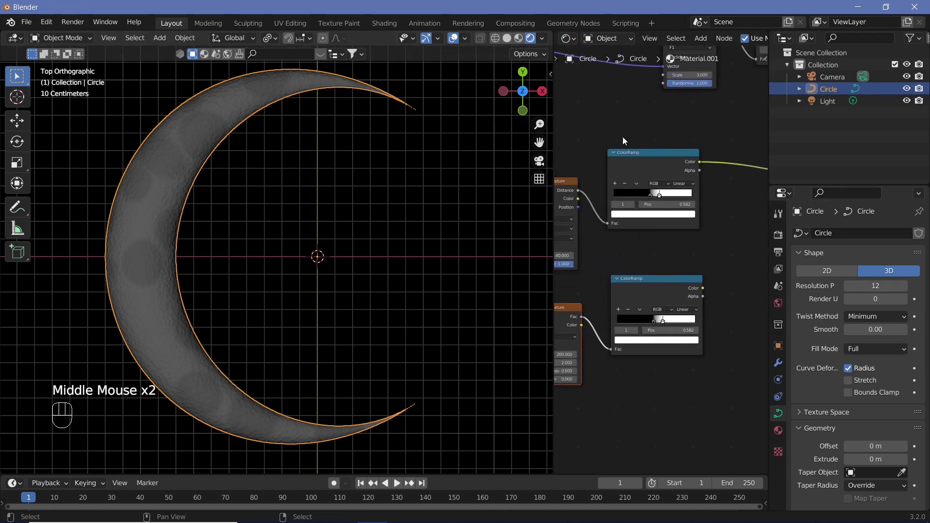
{"action": "middle_click", "coordinate": [712, 247]}
Insert a MixRGB node set to Add on the upper ColorRamp's output link.
{"action": "key", "text": "shift+a"}
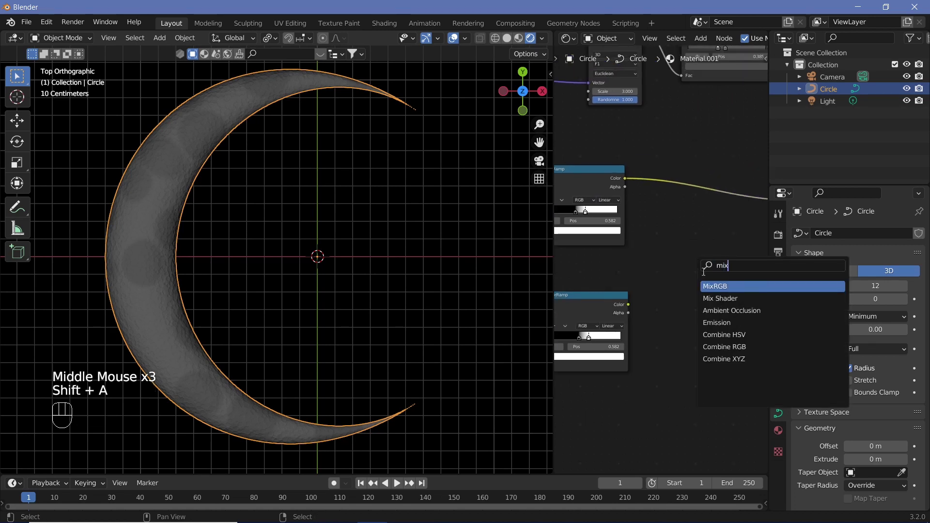
{"action": "left_click_drag", "start_coordinate": [714, 208], "coordinate": [704, 225]}
{"action": "left_click_drag", "start_coordinate": [704, 224], "coordinate": [710, 254]}
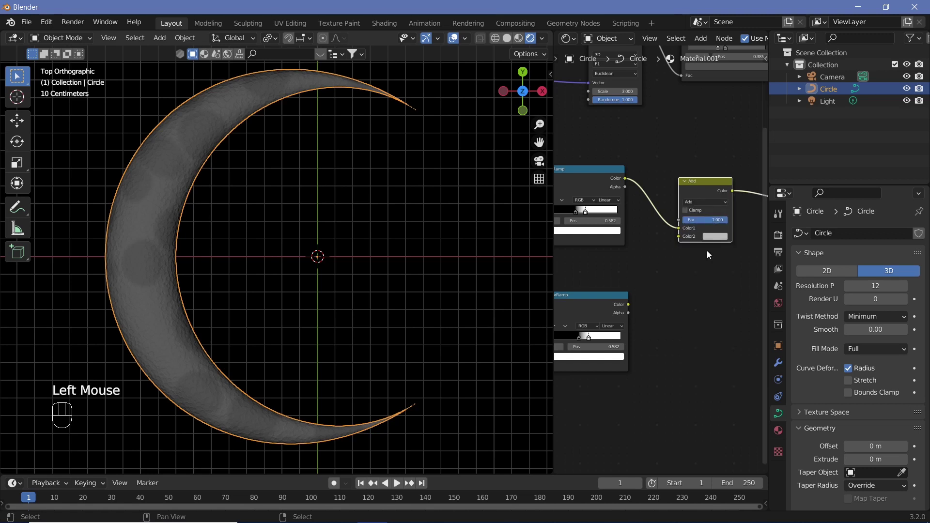
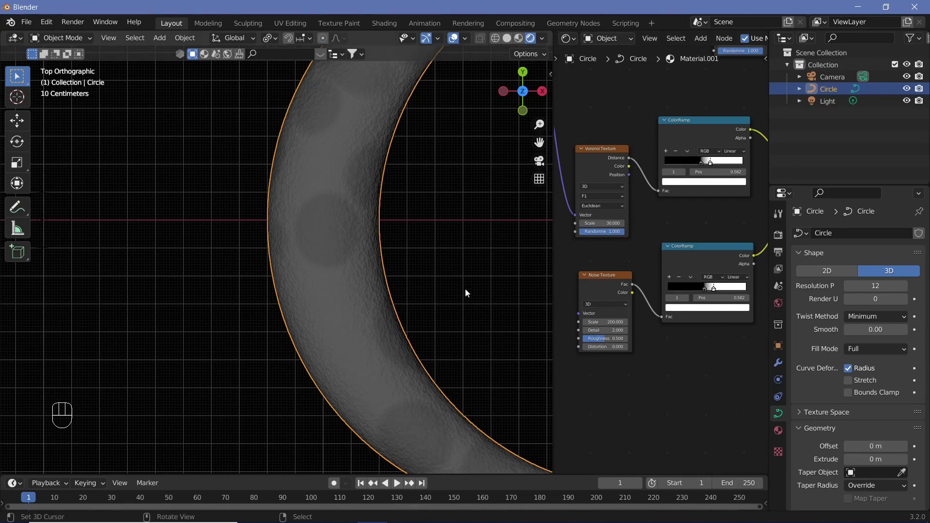
Zoom the 3D viewport in and out to inspect the crescent's surface detail.
{"action": "left_click_drag", "start_coordinate": [422, 248], "coordinate": [349, 259]}
{"action": "left_click_drag", "start_coordinate": [359, 252], "coordinate": [322, 179]}
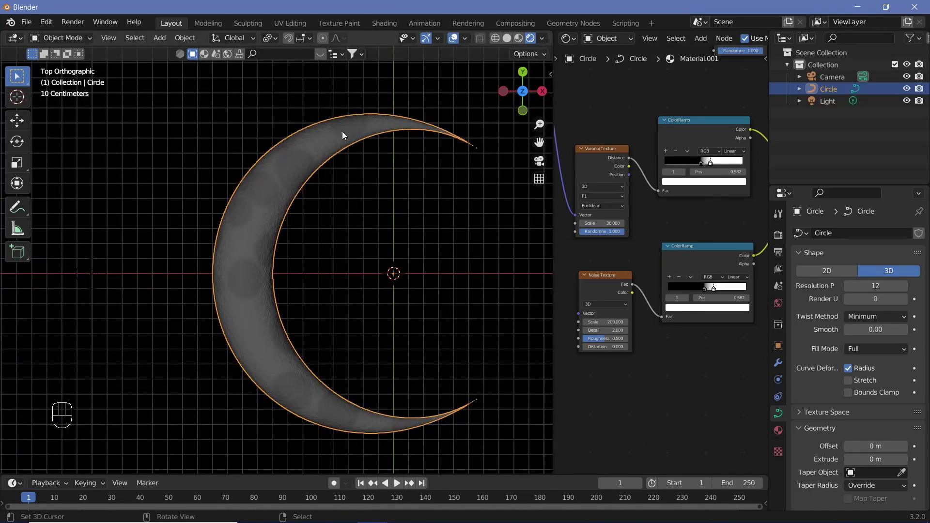
{"action": "left_click_drag", "start_coordinate": [291, 197], "coordinate": [202, 268]}
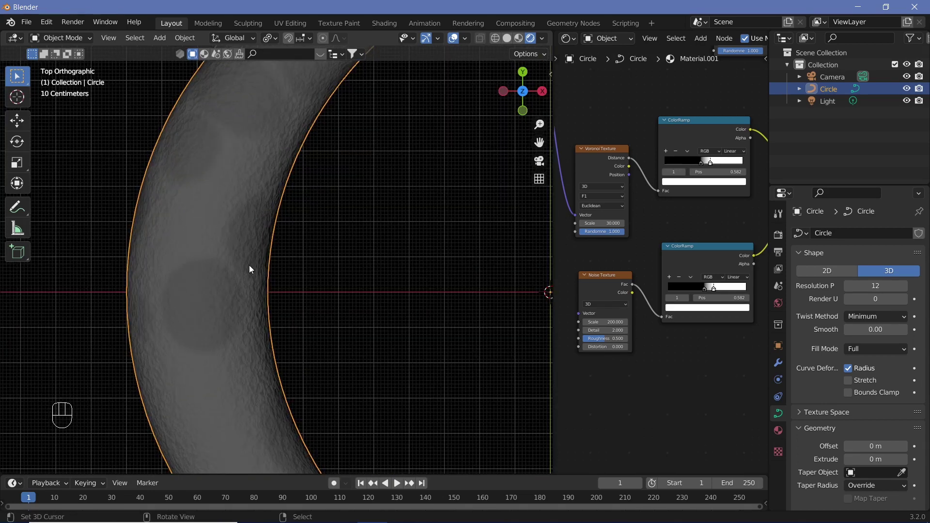
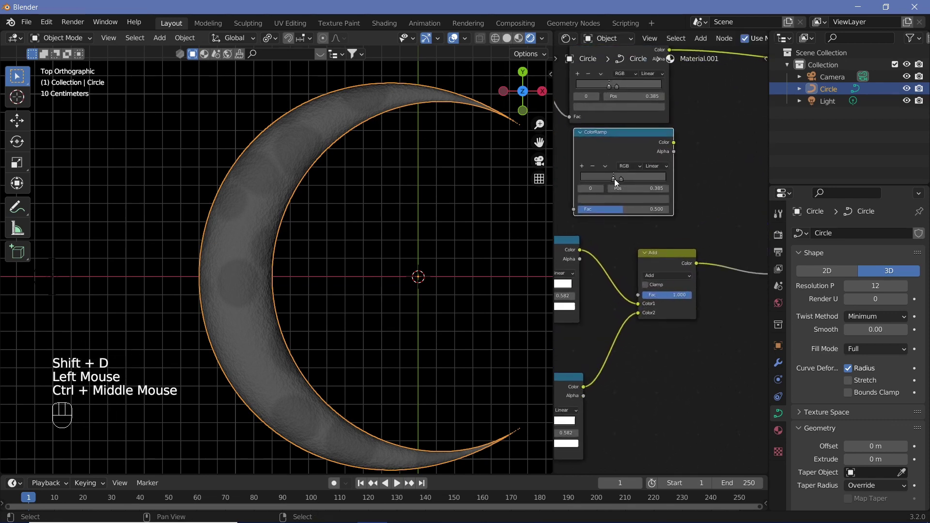
Place a duplicated ColorRamp above the others, fed by the Voronoi distance.
{"action": "left_click_drag", "start_coordinate": [615, 184], "coordinate": [616, 204]}
{"action": "left_click", "coordinate": [618, 202]}
{"action": "middle_click", "coordinate": [646, 127]}
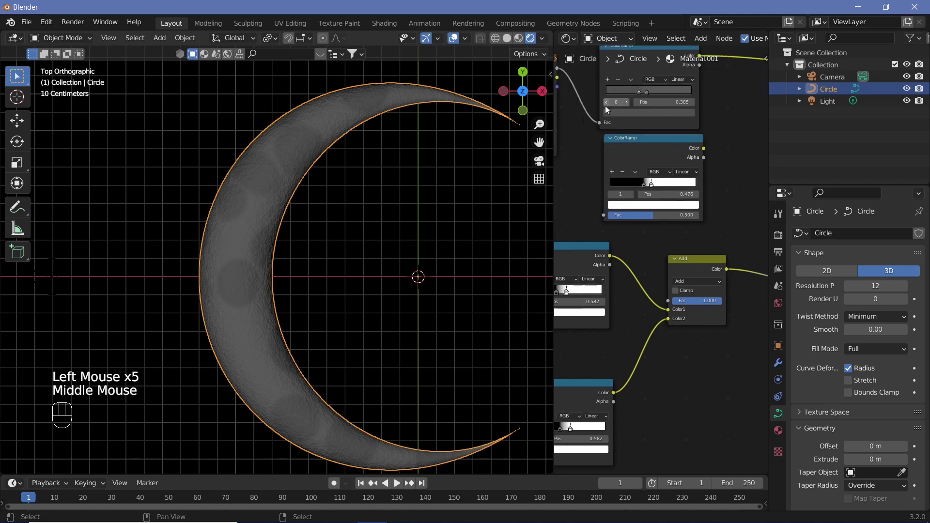
{"action": "left_click_drag", "start_coordinate": [605, 142], "coordinate": [637, 243]}
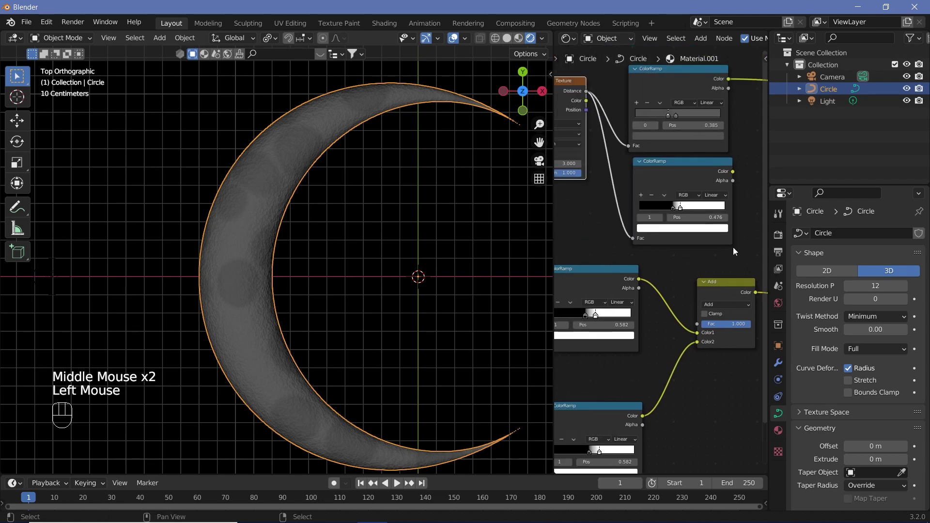
{"action": "middle_click", "coordinate": [740, 250]}
Duplicate the Add node and feed the new ColorRamp into it toward the Bump height.
{"action": "left_click", "coordinate": [587, 286]}
{"action": "key", "text": "shift+d"}
{"action": "left_click", "coordinate": [661, 254]}
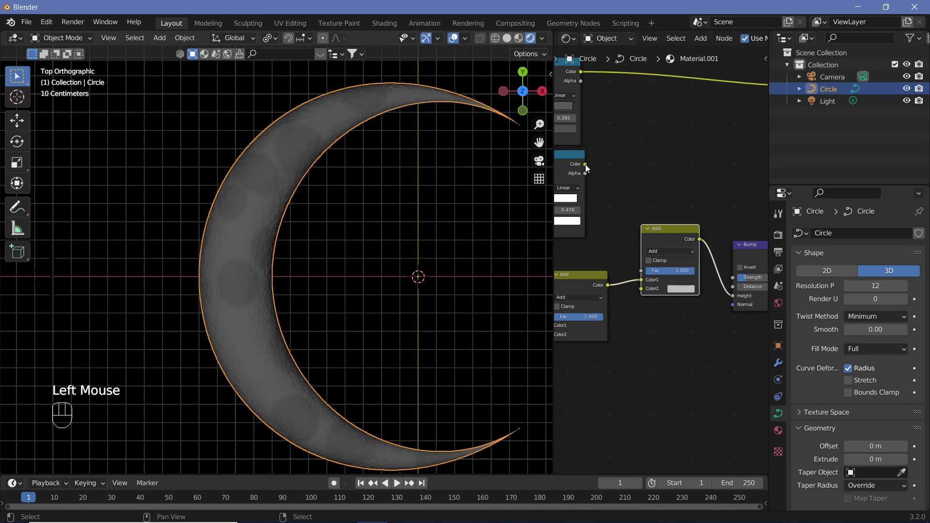
{"action": "left_click_drag", "start_coordinate": [587, 166], "coordinate": [640, 382]}
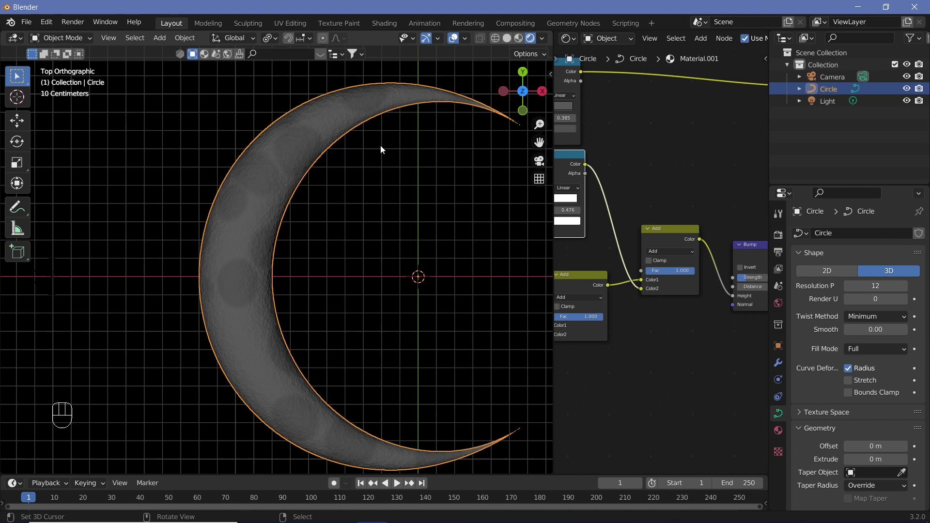
Move the upper ColorRamp's stops closer together.
{"action": "left_click_drag", "start_coordinate": [670, 140], "coordinate": [659, 175]}
{"action": "left_click", "coordinate": [660, 173]}
{"action": "left_click", "coordinate": [650, 192]}
{"action": "middle_click", "coordinate": [349, 228]}
{"action": "middle_click", "coordinate": [362, 330]}
Preview the moon in Rendered shading and zoom the node editor onto the lower ColorRamp.
{"action": "left_click", "coordinate": [455, 42]}
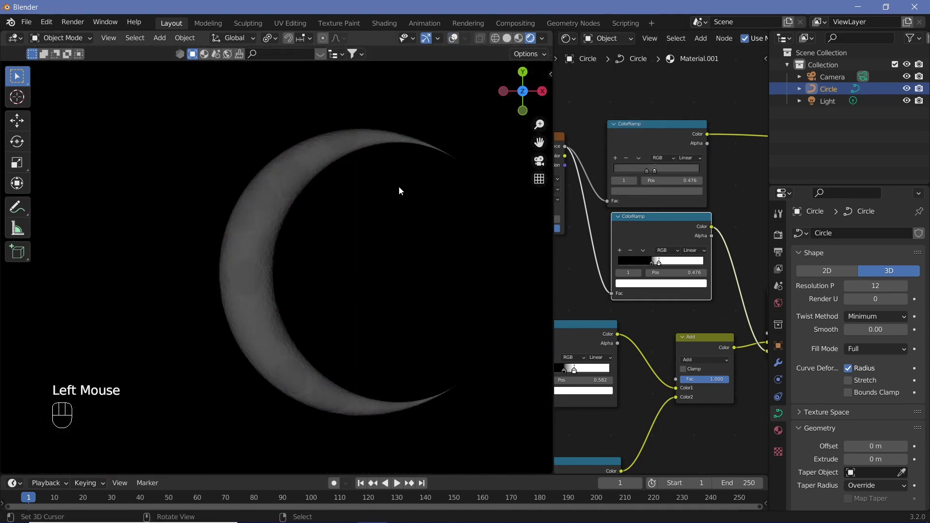
{"action": "middle_click", "coordinate": [341, 185]}
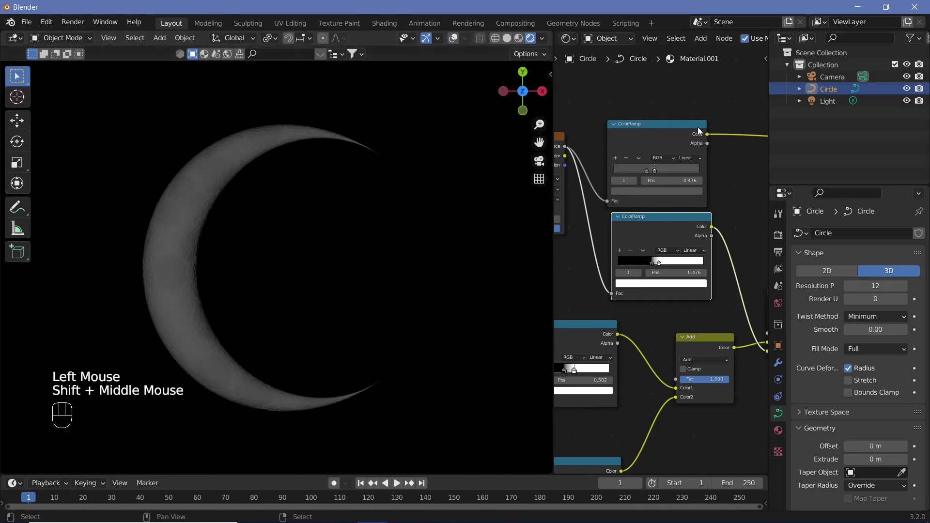
{"action": "left_click_drag", "start_coordinate": [670, 193], "coordinate": [685, 109]}
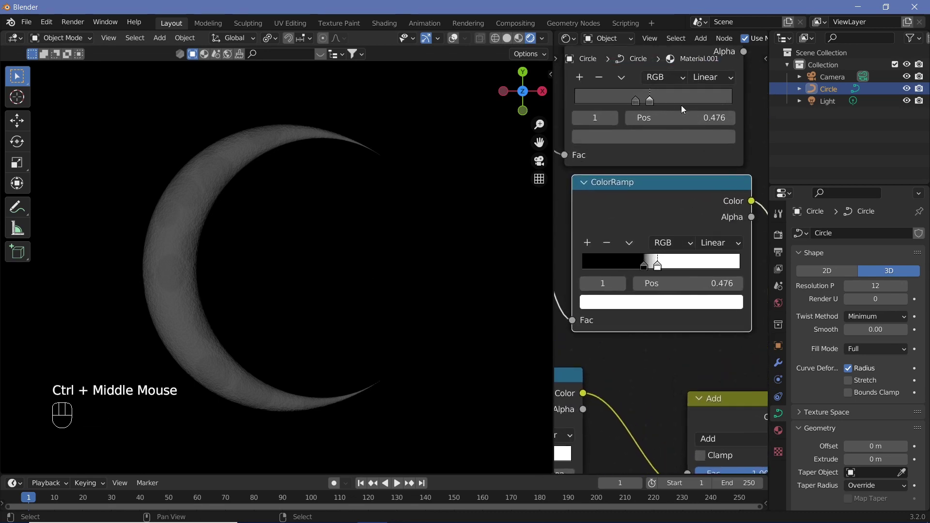
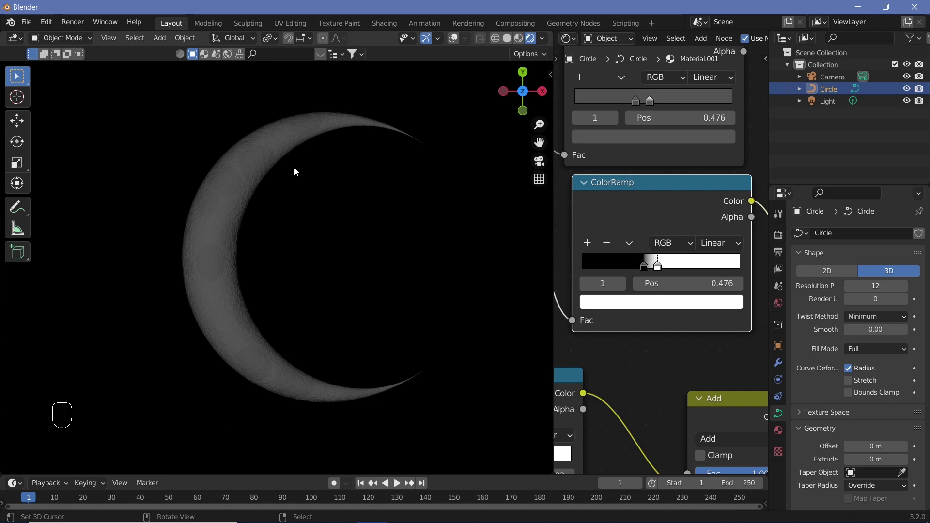
Return to Solid shading and add a new Circle mesh beside the crescent.
{"action": "left_click", "coordinate": [459, 40]}
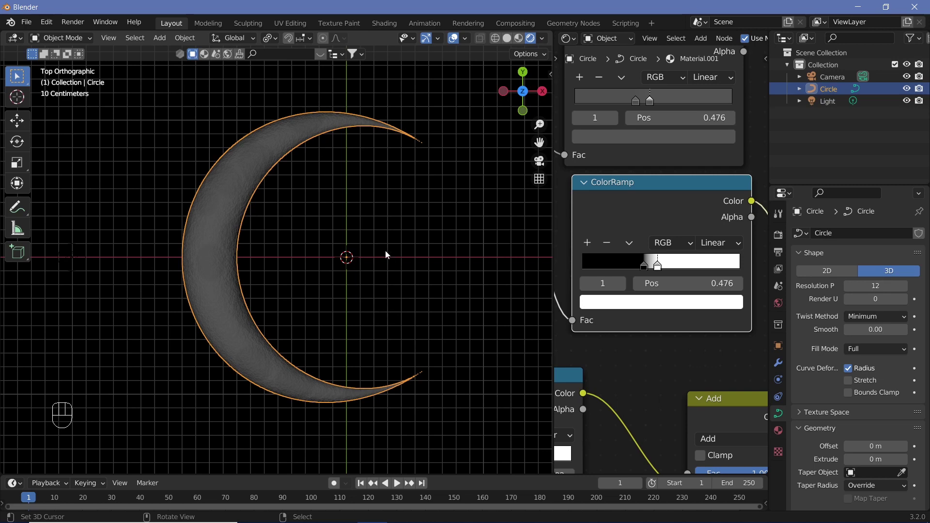
{"action": "middle_click", "coordinate": [347, 282]}
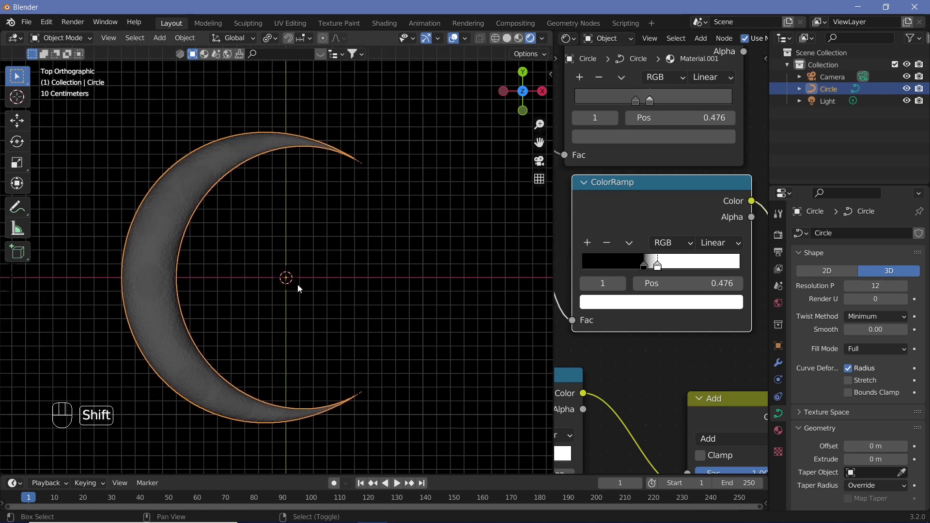
{"action": "key", "text": "shift+a"}
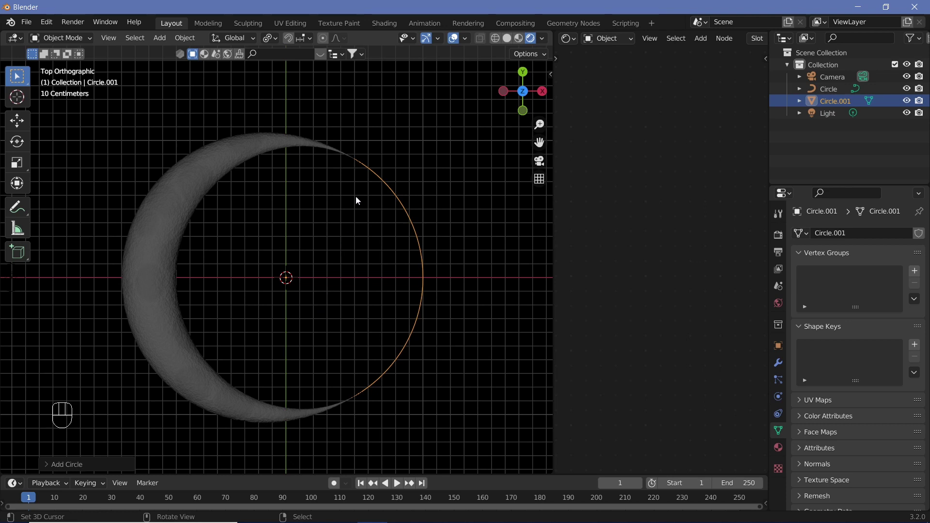
Move the circle -0.2 along Z, fill it into a disc and view it from the top.
{"action": "key", "text": "g"}
{"action": "key", "text": "z"}
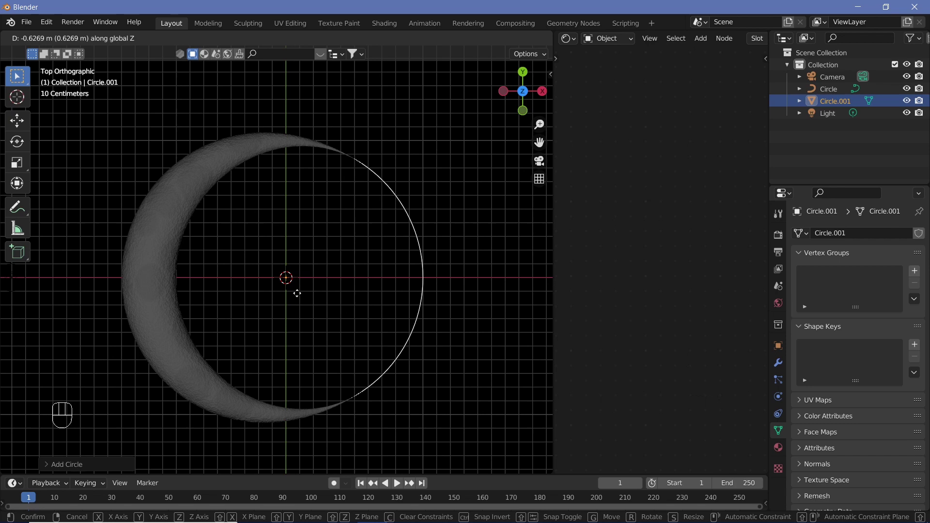
{"action": "key", "text": "0"}
{"action": "key", "text": "."}
{"action": "key", "text": "2"}
{"action": "key", "text": "-"}
{"action": "key", "text": "Return"}
{"action": "key", "text": "Tab"}
{"action": "key", "text": "f"}
{"action": "key", "text": "Tab"}
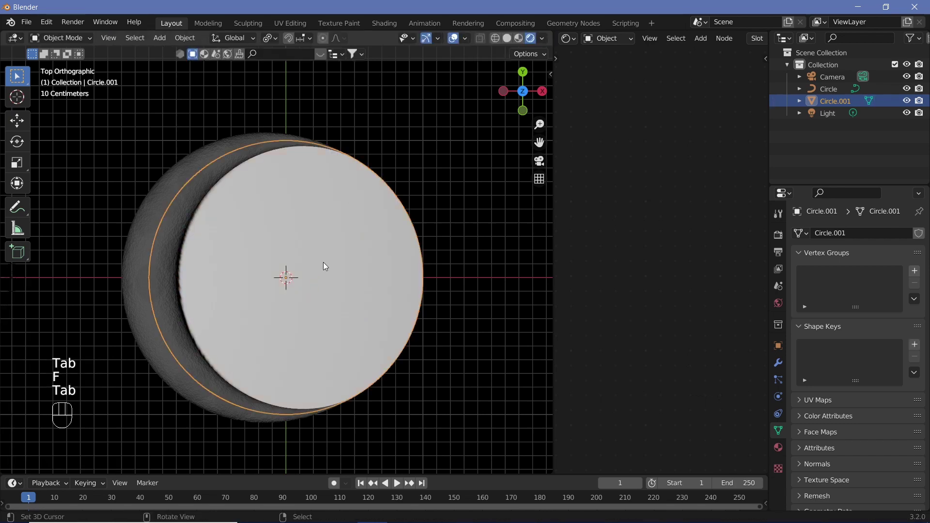
{"action": "left_click_drag", "start_coordinate": [353, 233], "coordinate": [349, 143]}
{"action": "key", "text": "KP_7"}
Give the disc a new material with a black base colour and preview in Rendered shading.
{"action": "left_click", "coordinate": [781, 451]}
{"action": "left_click", "coordinate": [864, 280]}
{"action": "left_click", "coordinate": [881, 417]}
{"action": "scroll", "scroll_direction": "down", "scroll_amount": 3}
{"action": "left_click_drag", "start_coordinate": [889, 466], "coordinate": [900, 497]}
{"action": "left_click", "coordinate": [888, 495]}
{"action": "left_click", "coordinate": [366, 181]}
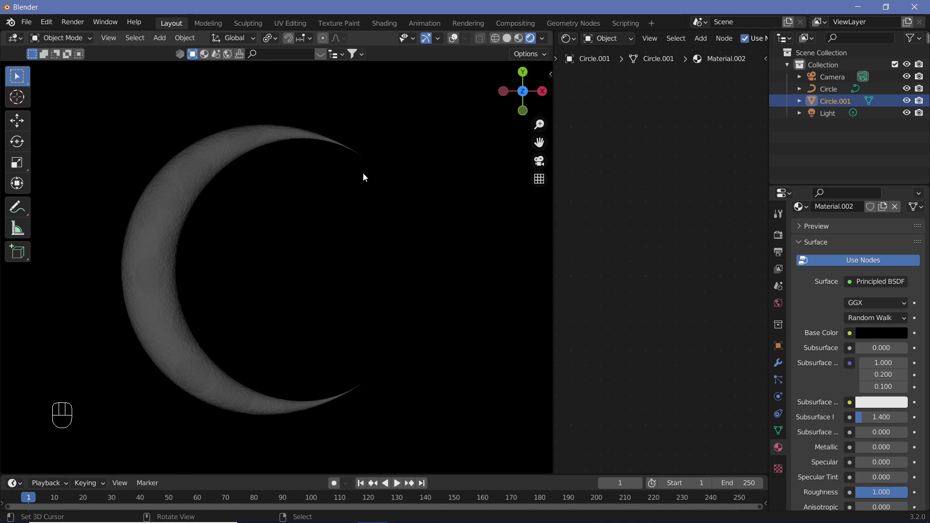
In Solid shading, add a Plane and move it along Z behind the moon.
{"action": "middle_click", "coordinate": [309, 250]}
{"action": "left_click", "coordinate": [432, 93]}
{"action": "key", "text": "shift+a"}
{"action": "key", "text": "g"}
{"action": "key", "text": "z"}
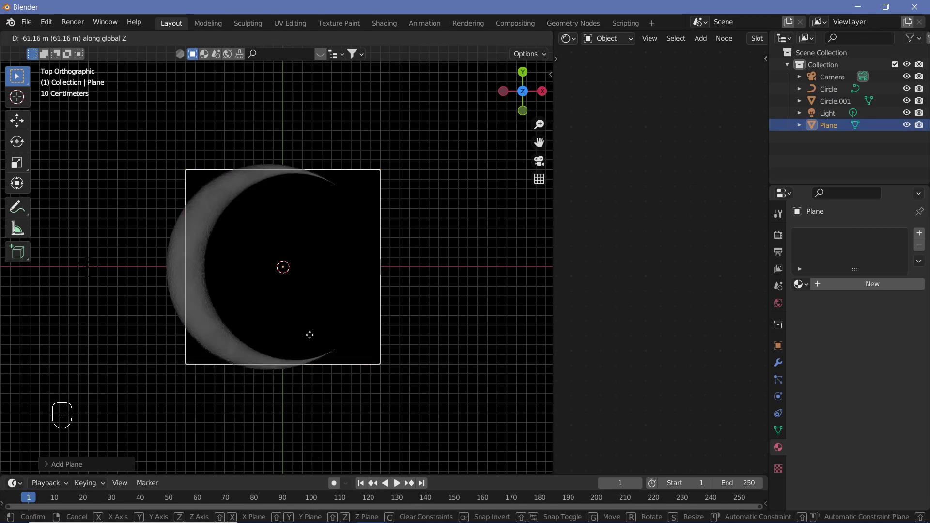
{"action": "key", "text": "Return"}
{"action": "key", "text": "KP_0"}
{"action": "key", "text": "s"}
{"action": "left_click", "coordinate": [493, 362]}
Scale the plane up to cover the background and look through the scene camera.
{"action": "left_click_drag", "start_coordinate": [275, 278], "coordinate": [320, 468]}
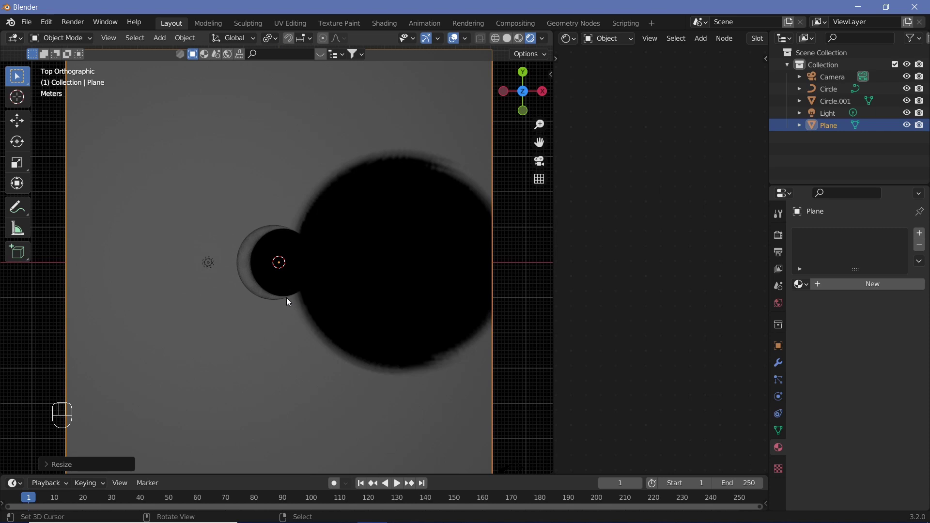
{"action": "left_click_drag", "start_coordinate": [285, 272], "coordinate": [290, 263]}
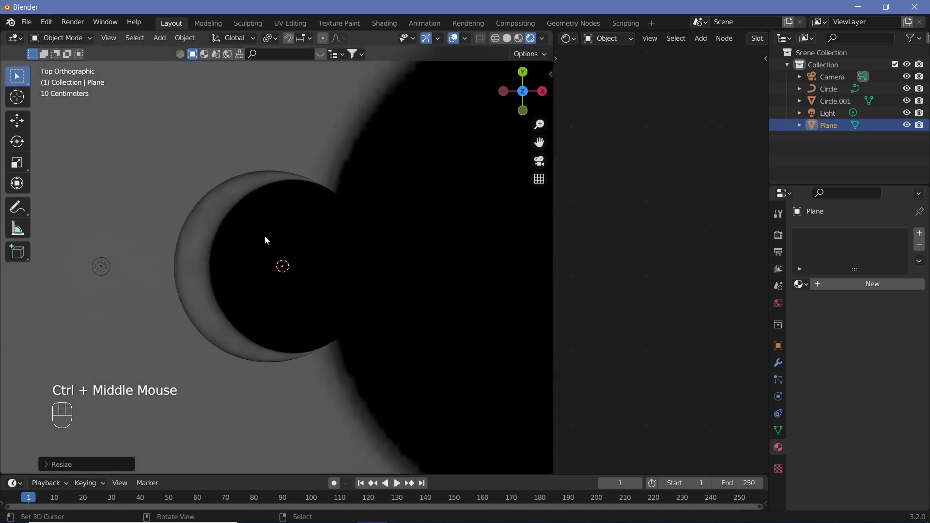
{"action": "key", "text": "KP_5"}
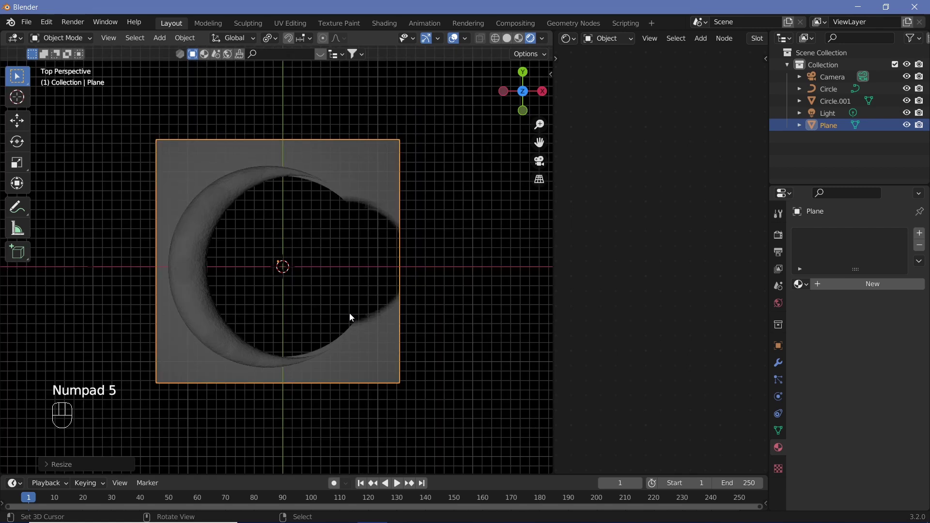
{"action": "key", "text": "KP_5"}
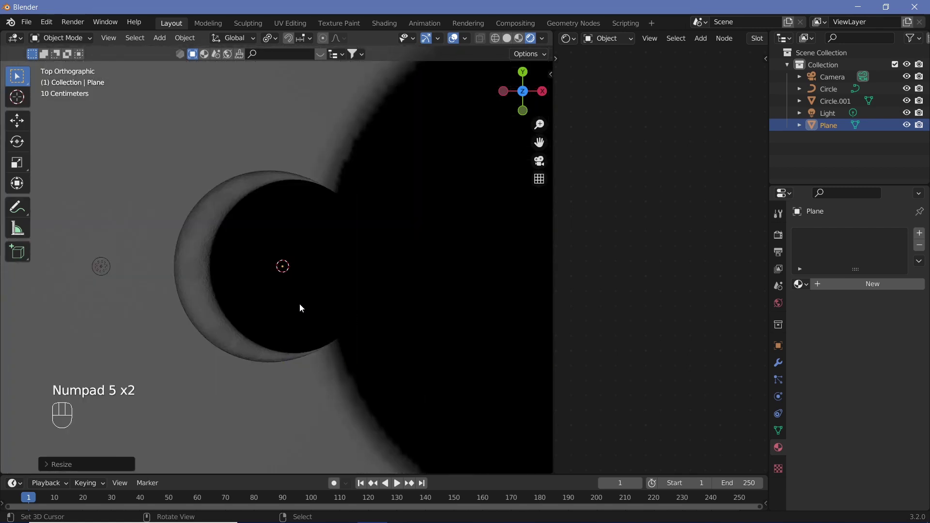
{"action": "key", "text": "ctrl+alt+KP_0"}
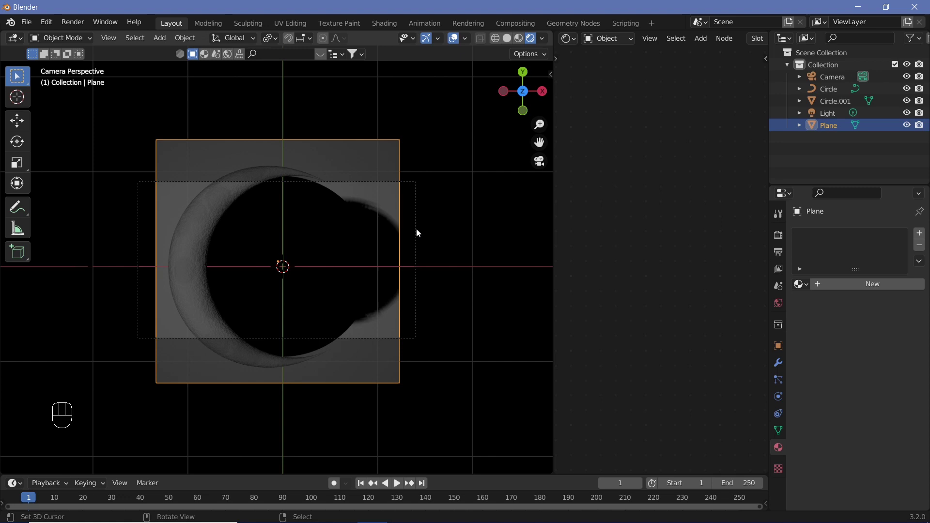
Move the camera back along depth and set Passepartout to 1.0 so everything outside the frame is black.
{"action": "left_click_drag", "start_coordinate": [420, 233], "coordinate": [369, 261]}
{"action": "key", "text": "g"}
{"action": "key", "text": "z"}
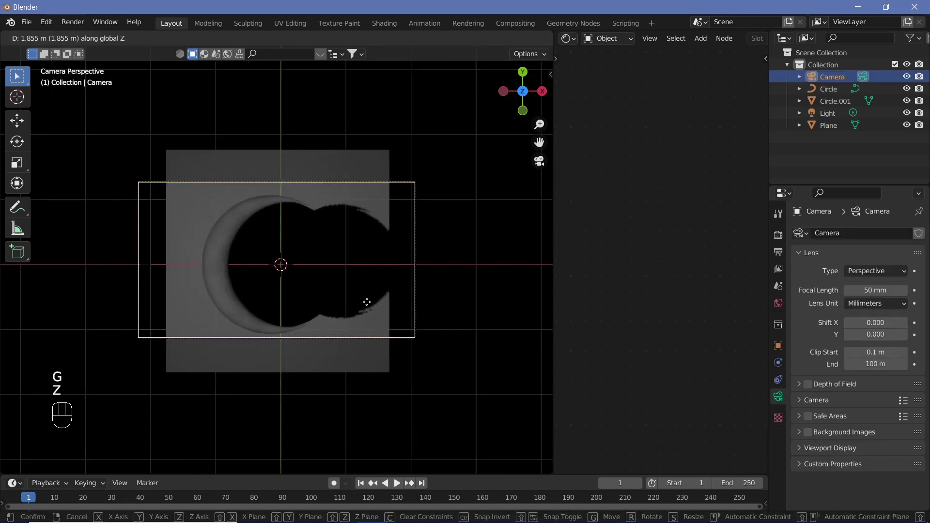
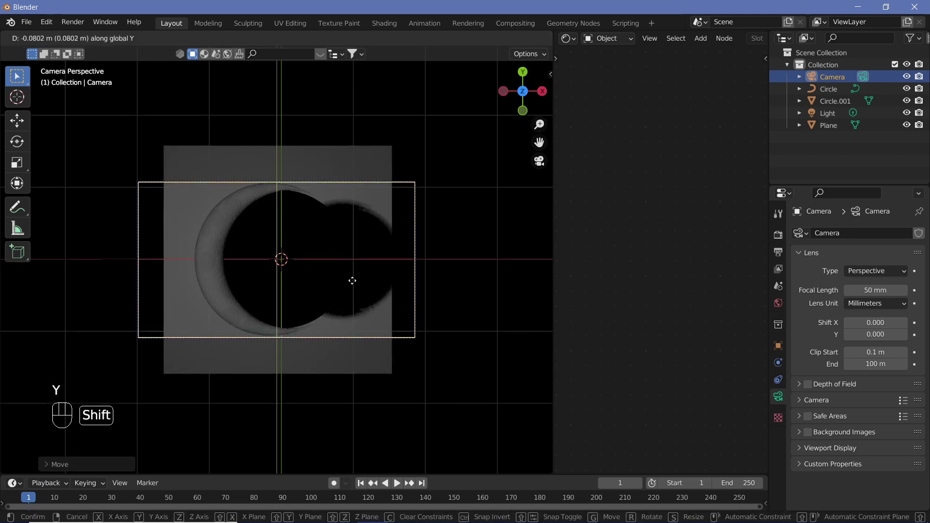
{"action": "left_click", "coordinate": [358, 279]}
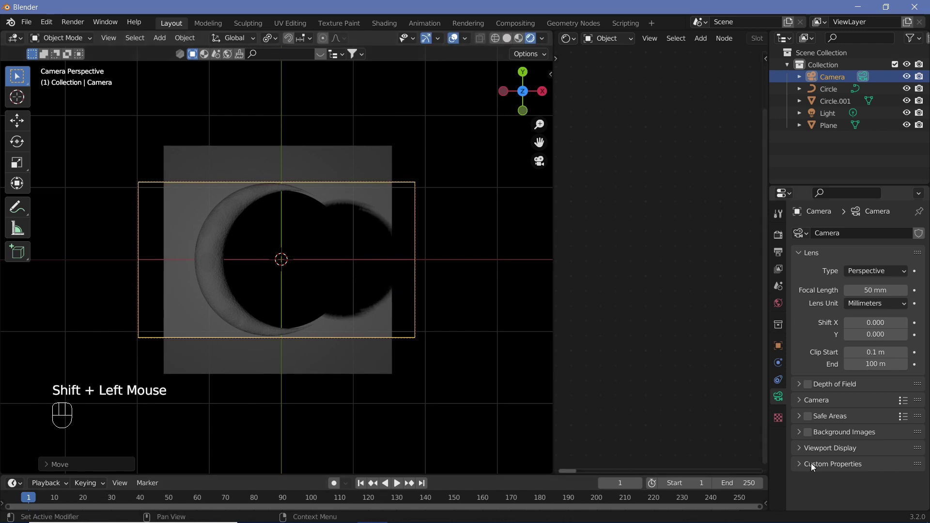
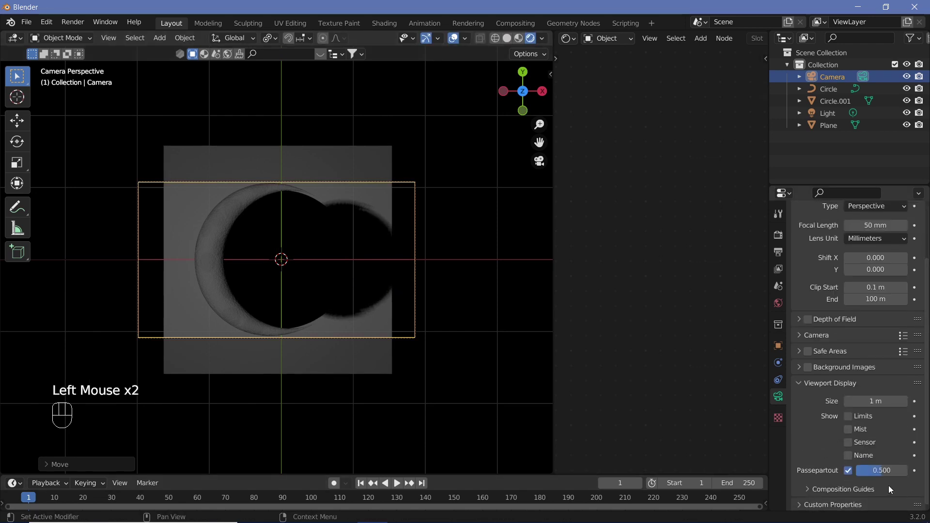
{"action": "left_click_drag", "start_coordinate": [886, 472], "coordinate": [877, 479]}
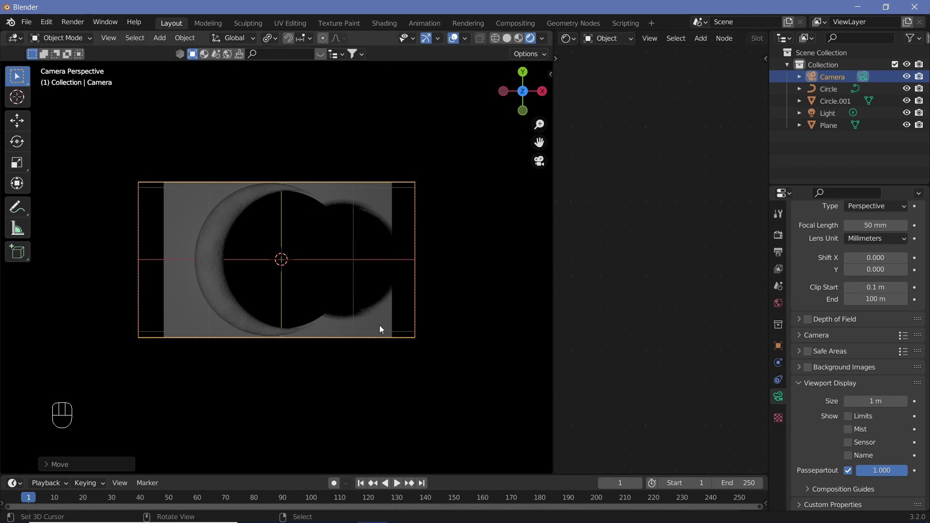
Scale up the starfield plane so it fills the camera frame.
{"action": "right_click", "coordinate": [387, 327]}
{"action": "key", "text": "s"}
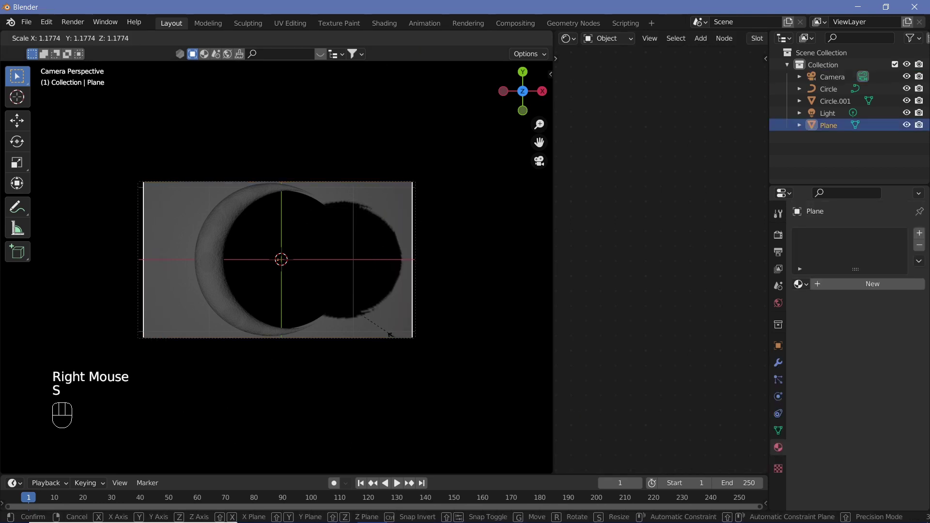
{"action": "left_click", "coordinate": [418, 360]}
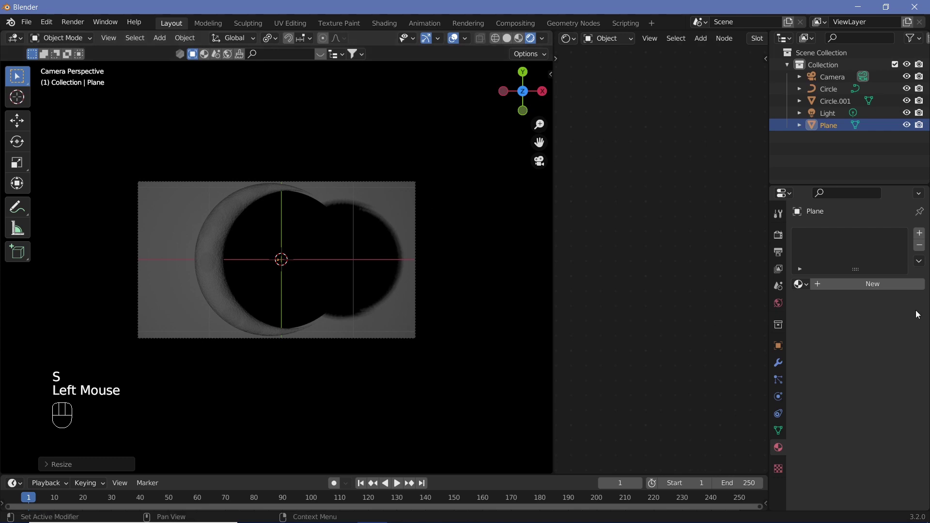
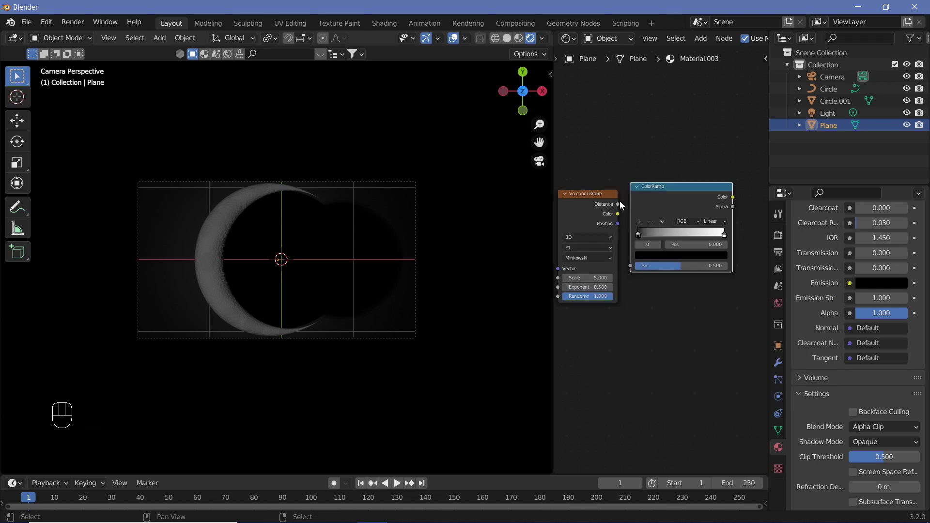
Wire Voronoi Distance into the ColorRamp and the ramp's Color into the plane's Alpha.
{"action": "left_click_drag", "start_coordinate": [622, 205], "coordinate": [691, 364]}
{"action": "left_click_drag", "start_coordinate": [704, 333], "coordinate": [628, 314]}
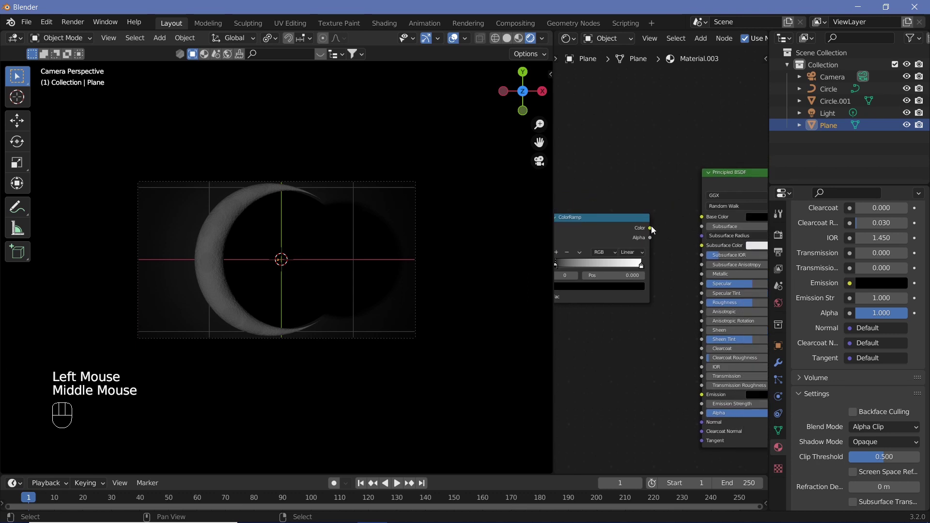
{"action": "left_click_drag", "start_coordinate": [658, 229], "coordinate": [612, 371]}
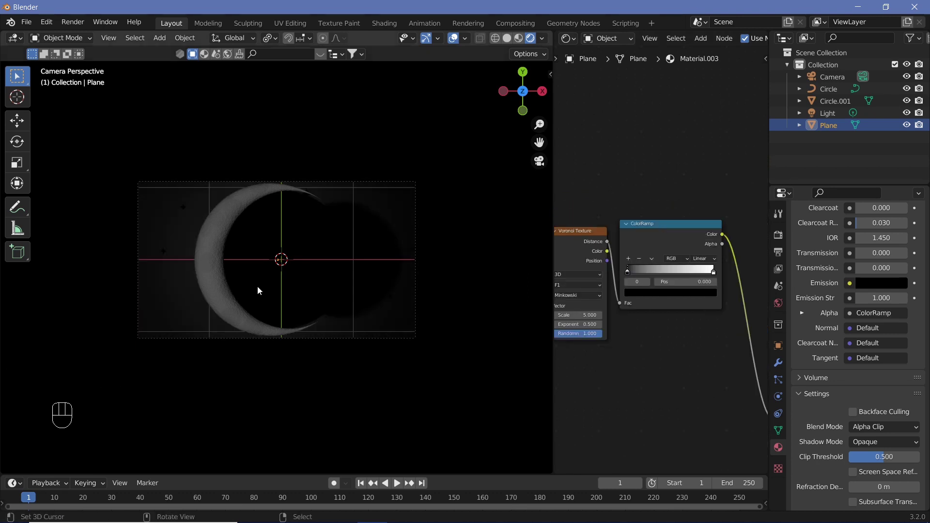
{"action": "left_click_drag", "start_coordinate": [167, 250], "coordinate": [129, 222]}
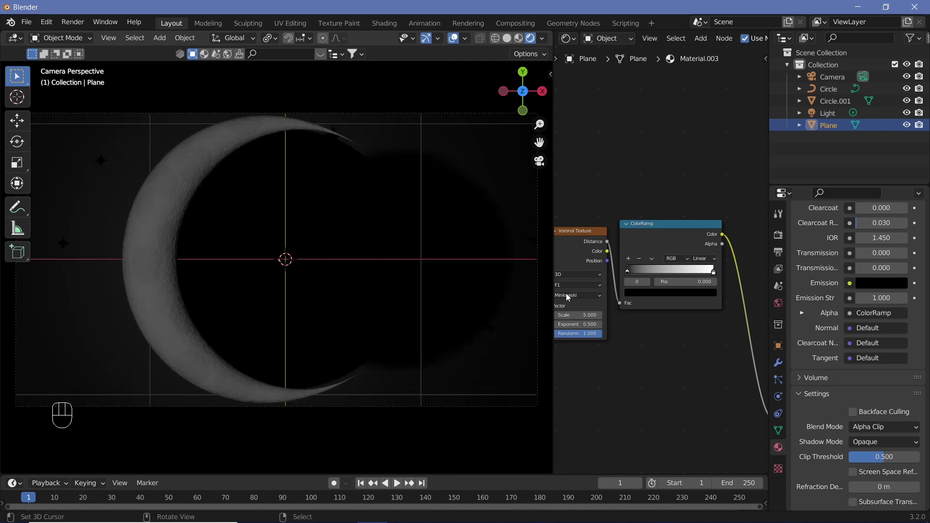
Tighten the ColorRamp stops so only small stars remain and feed the ramp into Emission.
{"action": "left_click_drag", "start_coordinate": [633, 275], "coordinate": [723, 267]}
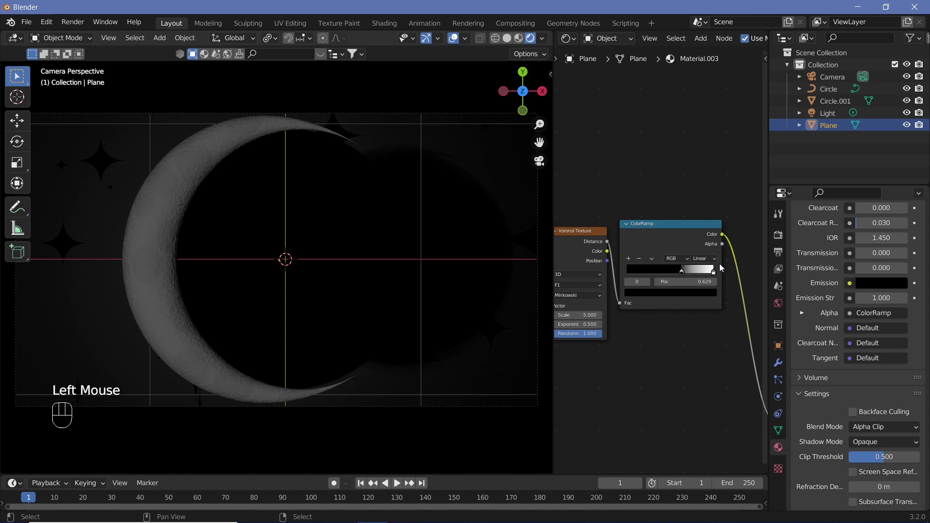
{"action": "left_click_drag", "start_coordinate": [647, 269], "coordinate": [693, 278]}
{"action": "left_click", "coordinate": [685, 271]}
{"action": "middle_click", "coordinate": [684, 272]}
{"action": "left_click_drag", "start_coordinate": [655, 326], "coordinate": [672, 398]}
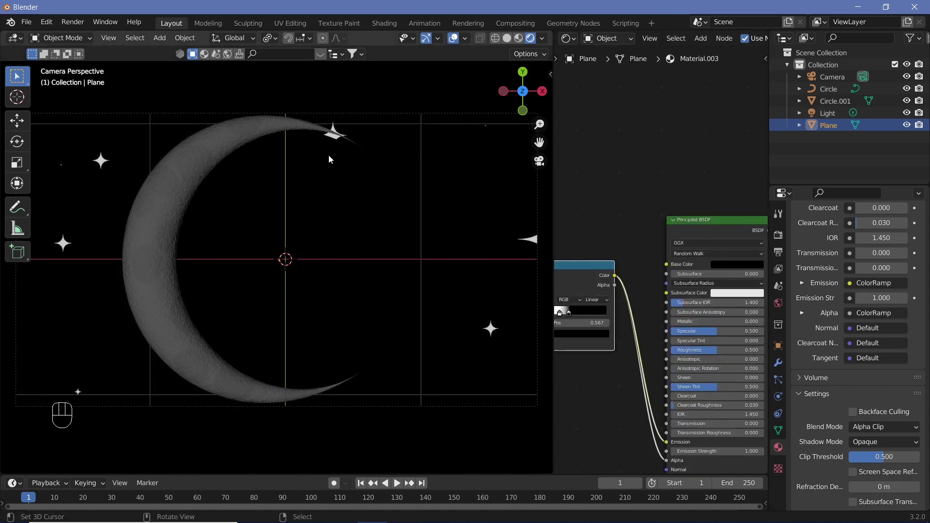
{"action": "left_click_drag", "start_coordinate": [331, 158], "coordinate": [360, 208]}
Scale the black masking disc slightly larger to leave a thin crescent, then view the plane's material nodes.
{"action": "key", "text": "s"}
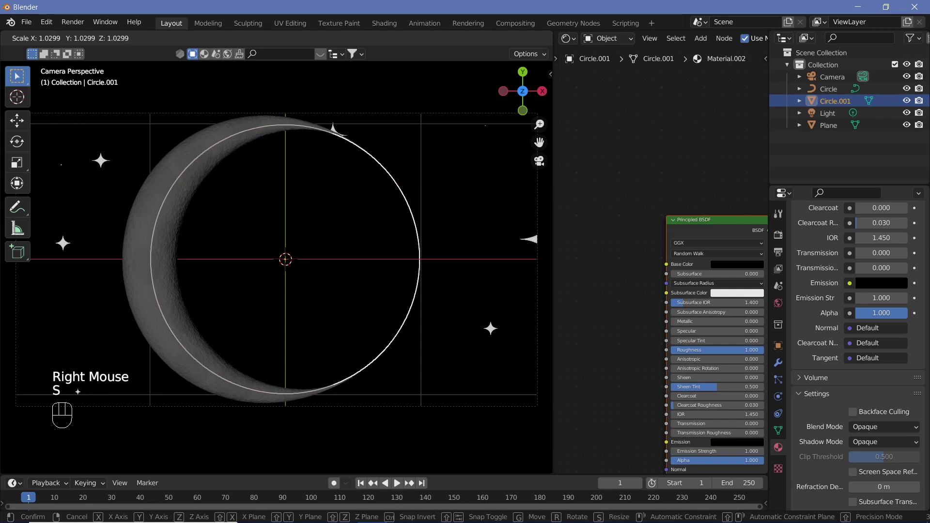
{"action": "left_click", "coordinate": [376, 224]}
{"action": "left_click", "coordinate": [454, 43]}
{"action": "middle_click", "coordinate": [669, 307]}
{"action": "left_click_drag", "start_coordinate": [674, 296], "coordinate": [282, 202]}
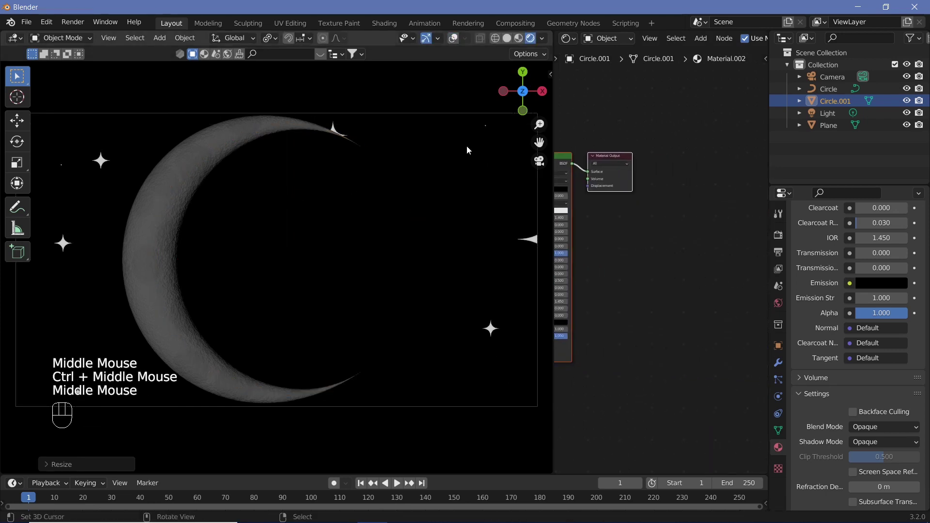
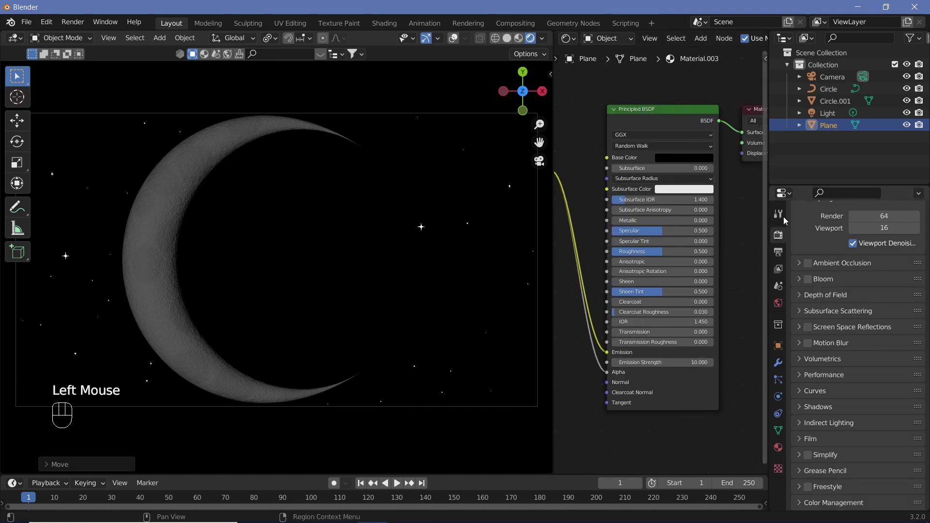
Enable Bloom in Render Properties, leave camera view for a top-down look, and select the light.
{"action": "left_click", "coordinate": [815, 282]}
{"action": "left_click_drag", "start_coordinate": [149, 240], "coordinate": [229, 230]}
{"action": "key", "text": "KP_0"}
{"action": "key", "text": "KP_0"}
{"action": "right_click", "coordinate": [176, 162]}
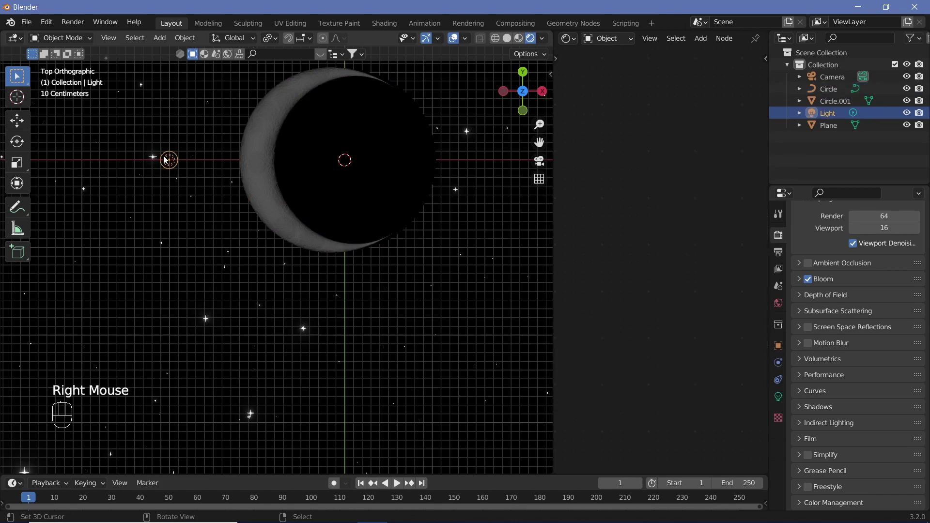
Duplicate the light as Light.001 and move it sideways along X beside the moon's lit edge in camera view.
{"action": "key", "text": "shift+d"}
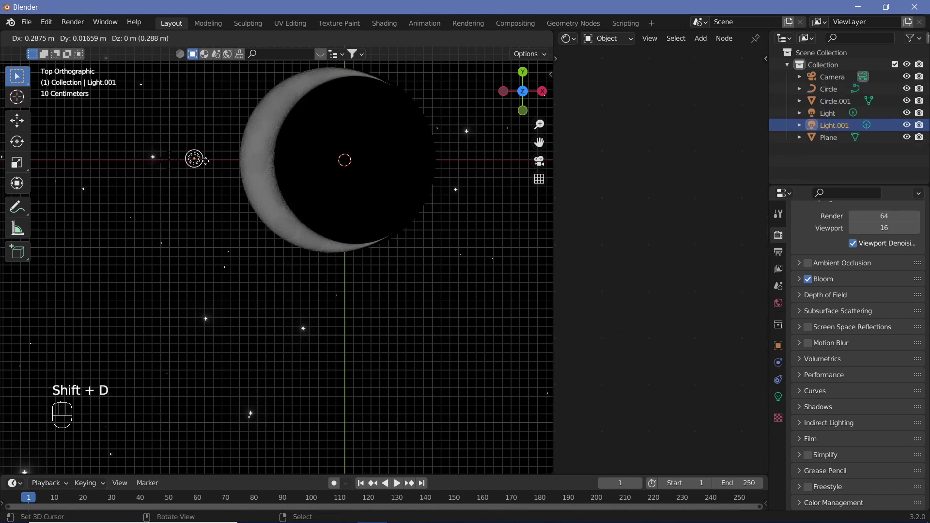
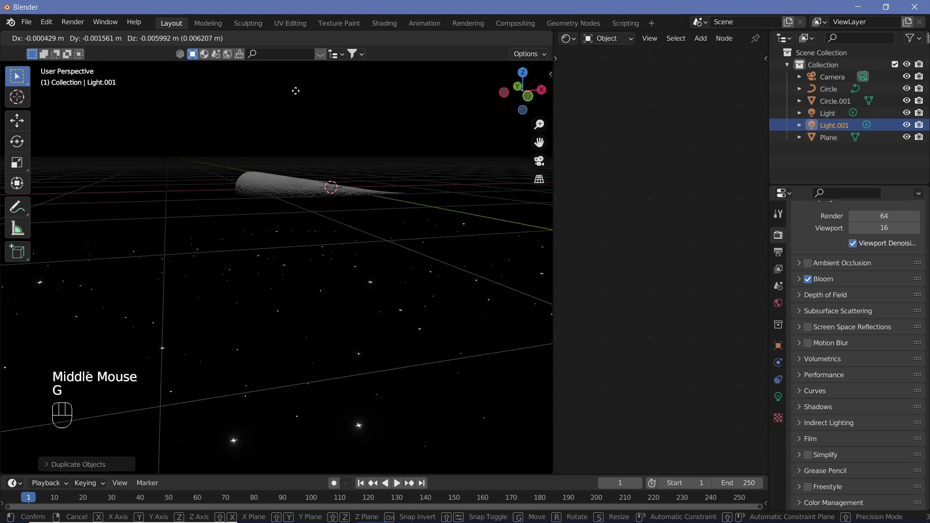
{"action": "key", "text": "z"}
{"action": "left_click", "coordinate": [225, 455]}
{"action": "key", "text": "KP_0"}
{"action": "key", "text": "g"}
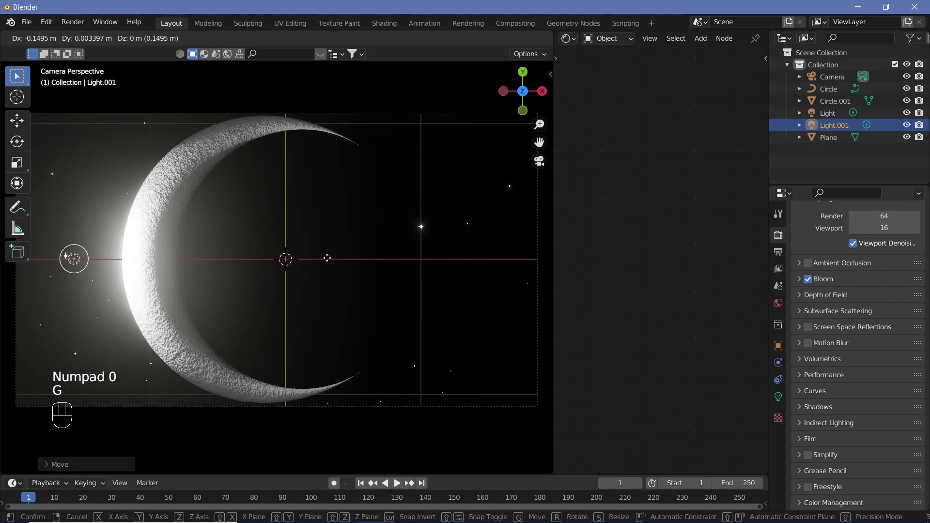
{"action": "key", "text": "x"}
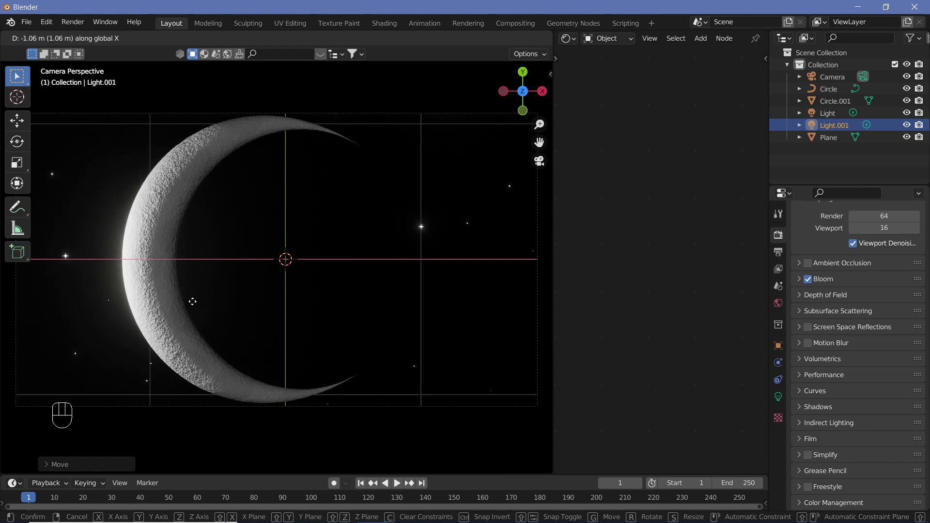
{"action": "left_click", "coordinate": [170, 304]}
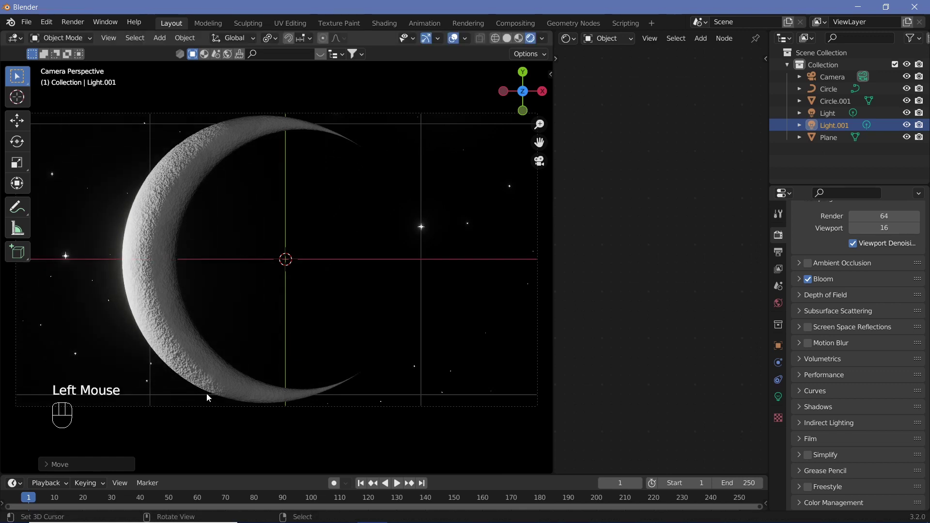
{"action": "key", "text": "g"}
{"action": "key", "text": "x"}
{"action": "left_click", "coordinate": [72, 369]}
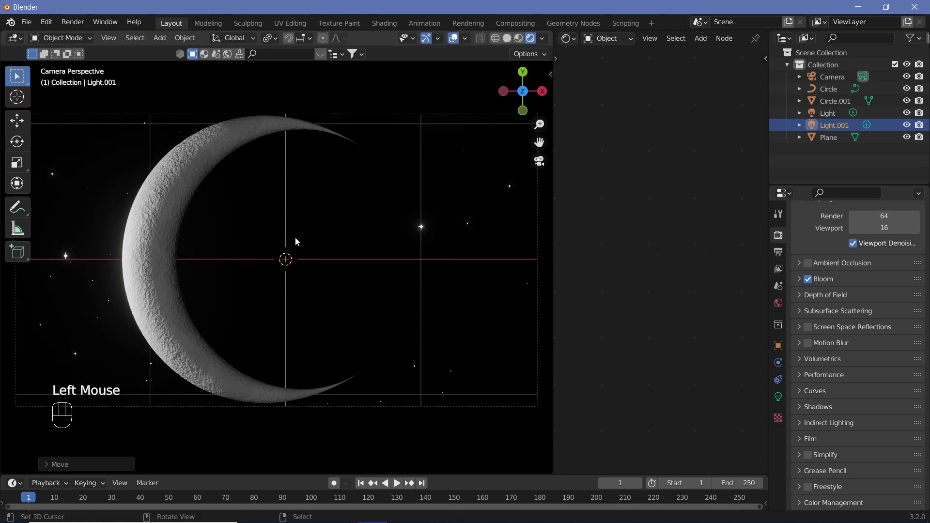
Raise the new light slightly along Z and zoom in on the camera frame to check the glow.
{"action": "left_click_drag", "start_coordinate": [255, 247], "coordinate": [256, 263]}
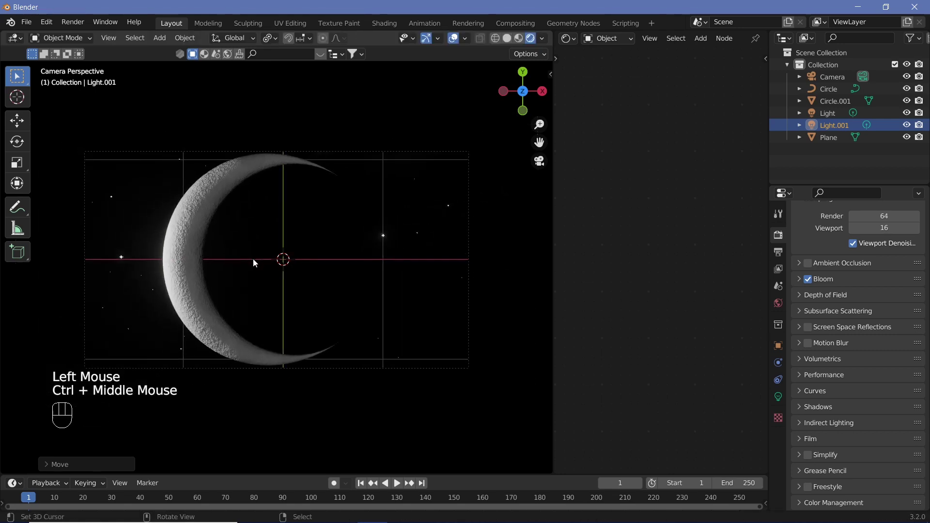
{"action": "key", "text": "g"}
{"action": "key", "text": "z"}
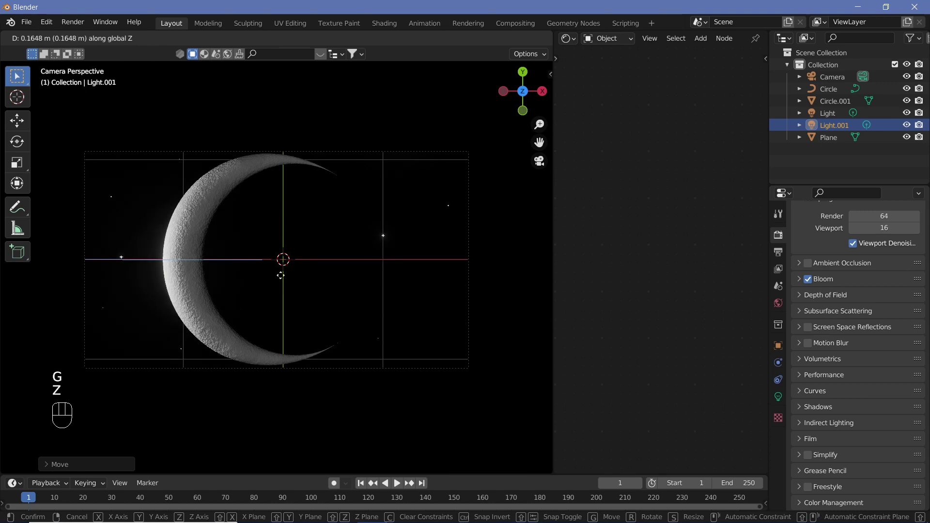
{"action": "left_click", "coordinate": [235, 300]}
{"action": "left_click_drag", "start_coordinate": [243, 275], "coordinate": [232, 233]}
{"action": "left_click_drag", "start_coordinate": [316, 243], "coordinate": [330, 227]}
{"action": "left_click_drag", "start_coordinate": [301, 270], "coordinate": [318, 151]}
{"action": "left_click_drag", "start_coordinate": [341, 198], "coordinate": [338, 186]}
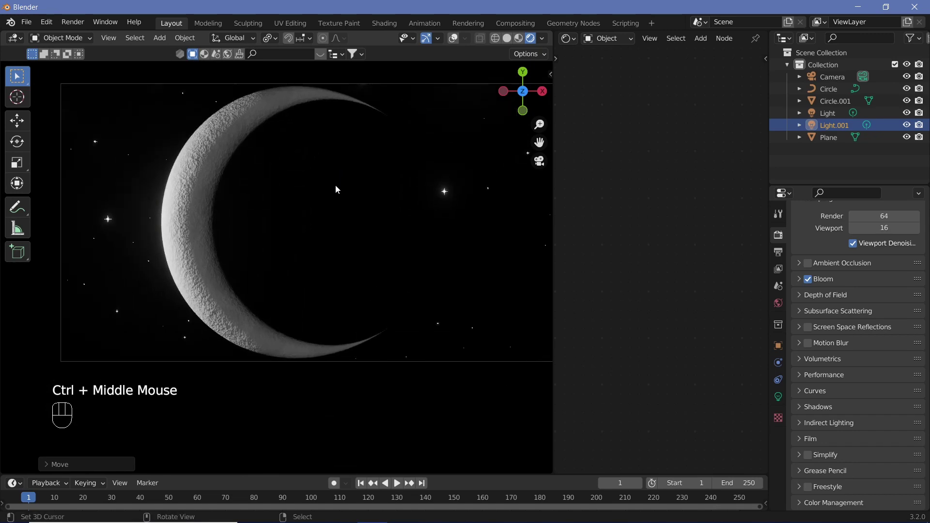